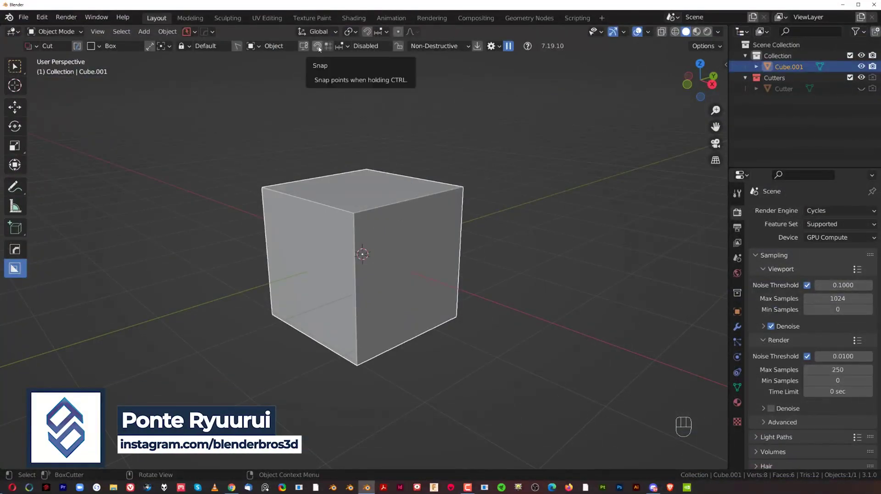
Enable BoxCutter snapping in the header with the snap type set to Dots.
{"action": "left_click", "coordinate": [321, 49]}
{"action": "left_click", "coordinate": [331, 52]}
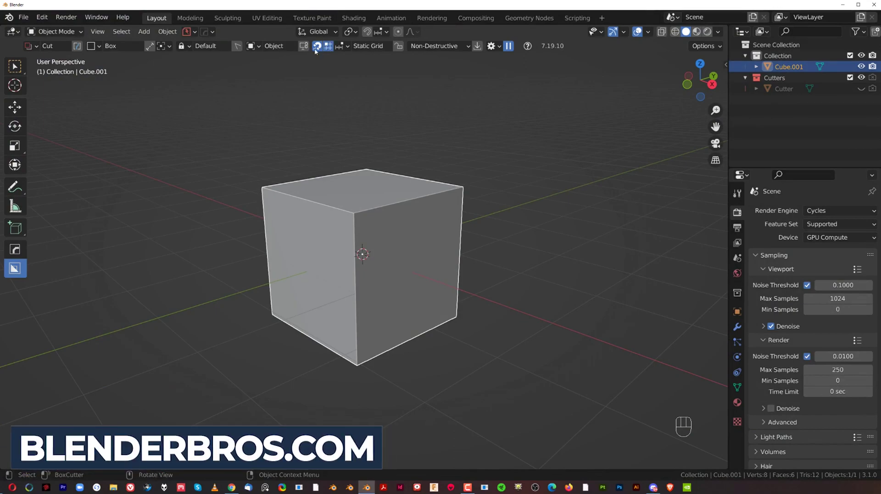
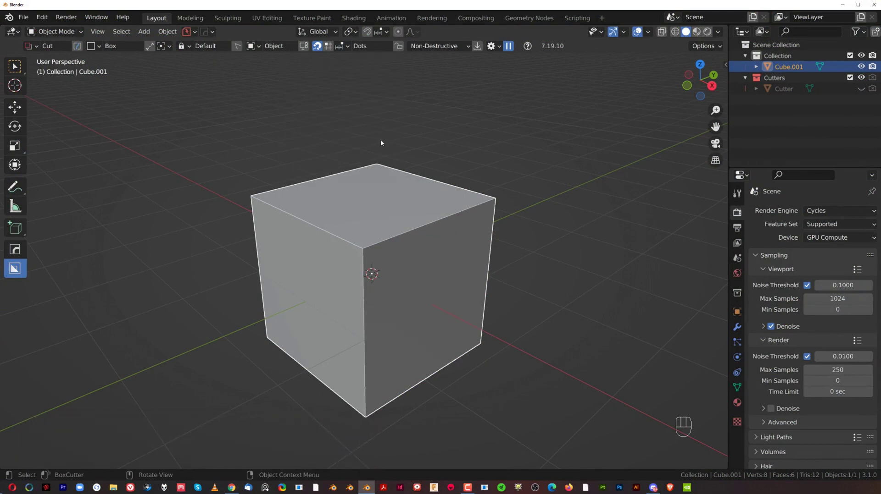
{"action": "left_click_drag", "start_coordinate": [405, 226], "coordinate": [387, 220]}
{"action": "middle_click", "coordinate": [409, 209]}
{"action": "left_click_drag", "start_coordinate": [425, 189], "coordinate": [415, 170]}
{"action": "left_click", "coordinate": [417, 169]}
{"action": "left_click", "coordinate": [403, 176]}
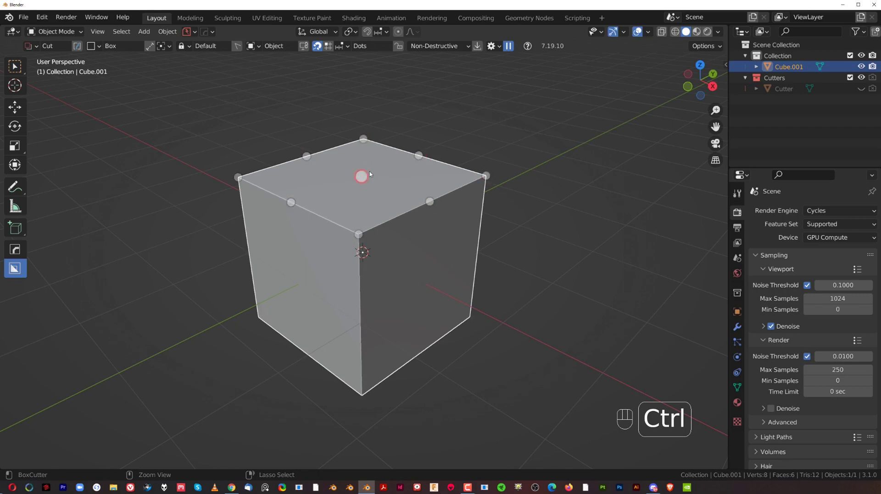
{"action": "left_click_drag", "start_coordinate": [363, 177], "coordinate": [527, 140]}
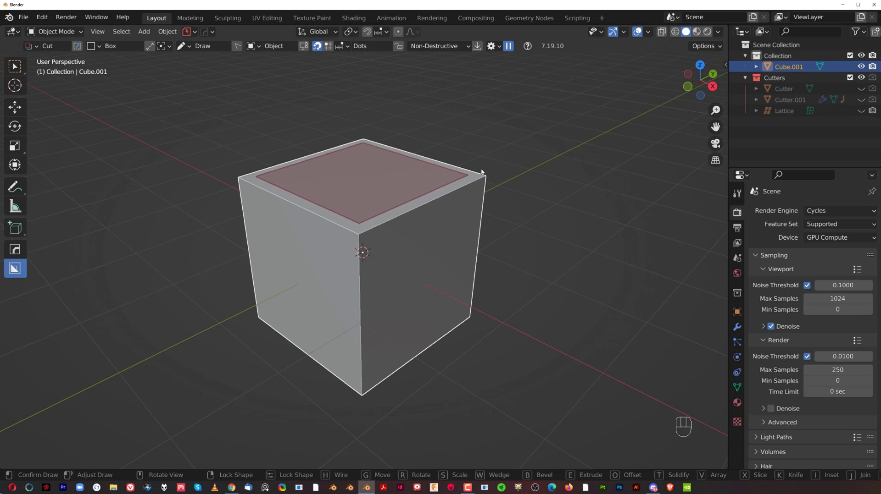
{"action": "key", "text": "b"}
{"action": "left_click", "coordinate": [535, 232]}
{"action": "left_click", "coordinate": [532, 162]}
{"action": "left_click_drag", "start_coordinate": [493, 139], "coordinate": [475, 145]}
{"action": "key", "text": "`"}
{"action": "left_click_drag", "start_coordinate": [472, 187], "coordinate": [516, 226]}
{"action": "key", "text": "ctrl+z"}
{"action": "left_click", "coordinate": [435, 153]}
{"action": "middle_click", "coordinate": [435, 153]}
{"action": "right_click", "coordinate": [434, 153]}
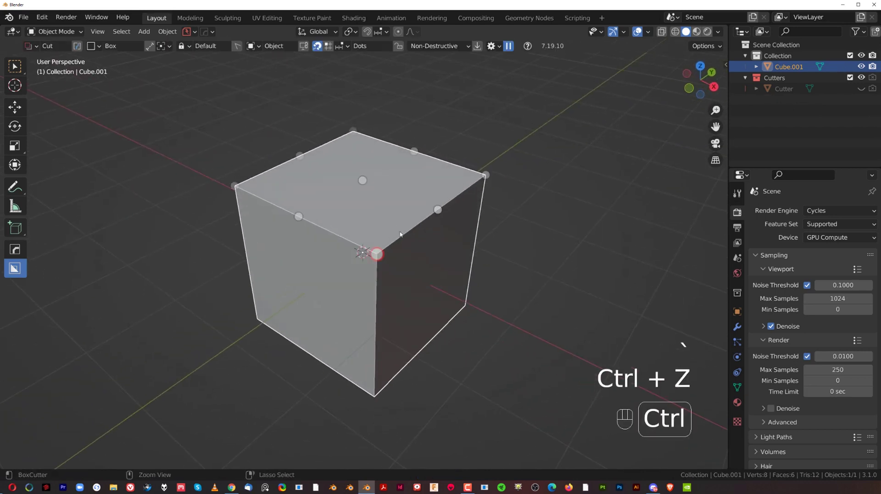
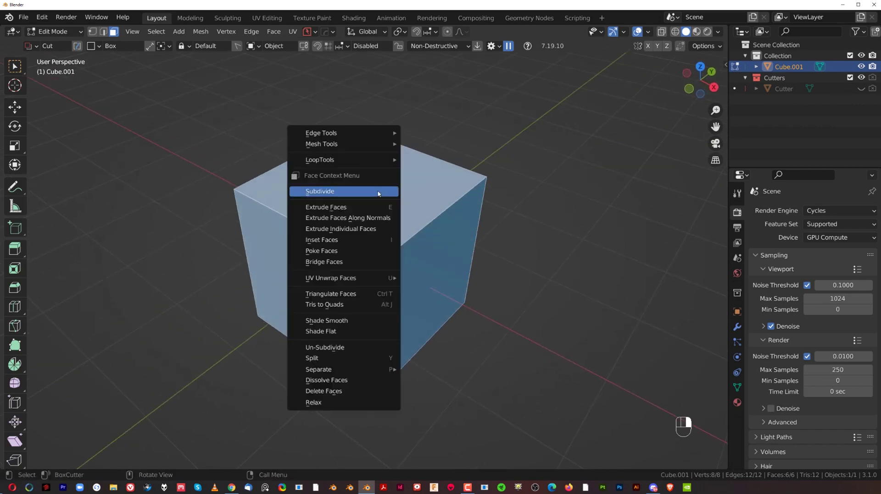
Undo the earlier attempt and cut a narrow rectangular slot through the cube's top face.
{"action": "key", "text": "Tab"}
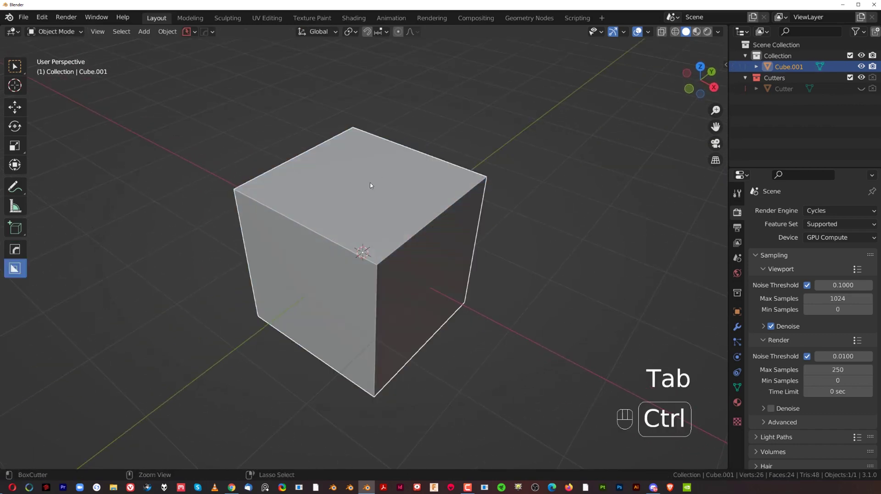
{"action": "key", "text": "ctrl+z"}
{"action": "key", "text": "ctrl+z"}
{"action": "key", "text": "Tab"}
{"action": "left_click_drag", "start_coordinate": [344, 187], "coordinate": [381, 222]}
{"action": "left_click", "coordinate": [375, 261]}
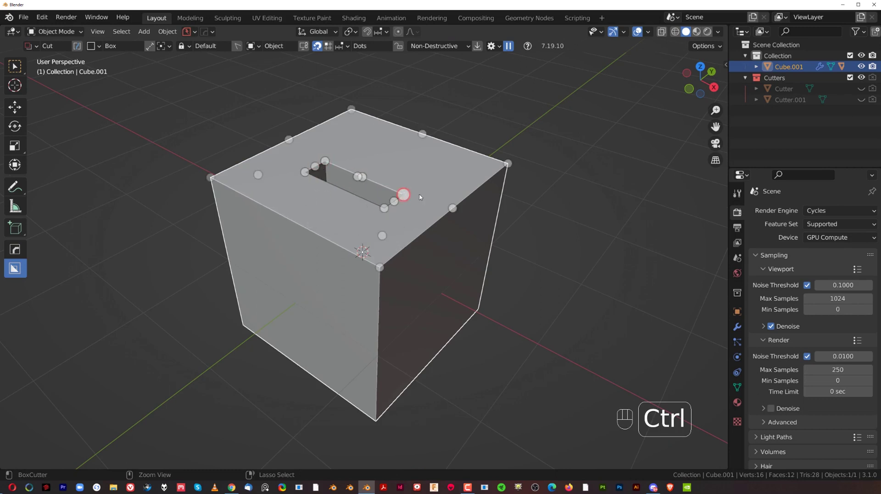
{"action": "left_click", "coordinate": [418, 191]}
Select the slot cutter and move it along Y toward the cube's rear edge.
{"action": "key", "text": "Tab"}
{"action": "key", "text": "Tab"}
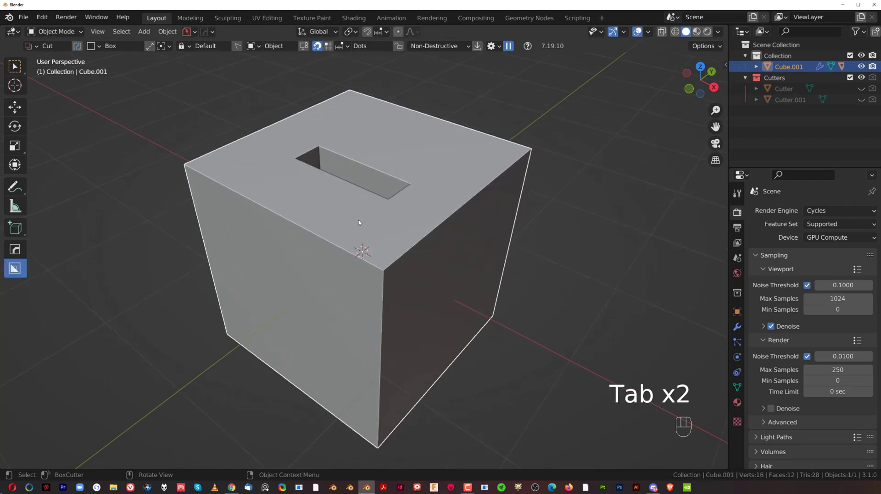
{"action": "left_click_drag", "start_coordinate": [395, 159], "coordinate": [379, 187]}
{"action": "left_click", "coordinate": [385, 194]}
{"action": "key", "text": "q"}
{"action": "left_click", "coordinate": [388, 206]}
{"action": "key", "text": "g"}
{"action": "key", "text": "y"}
{"action": "left_click", "coordinate": [475, 156]}
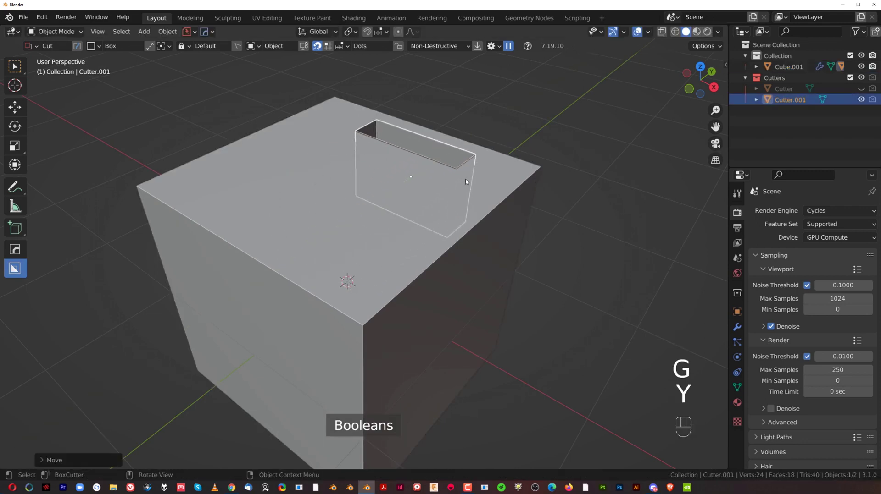
{"action": "left_click", "coordinate": [483, 186]}
{"action": "left_click", "coordinate": [481, 186]}
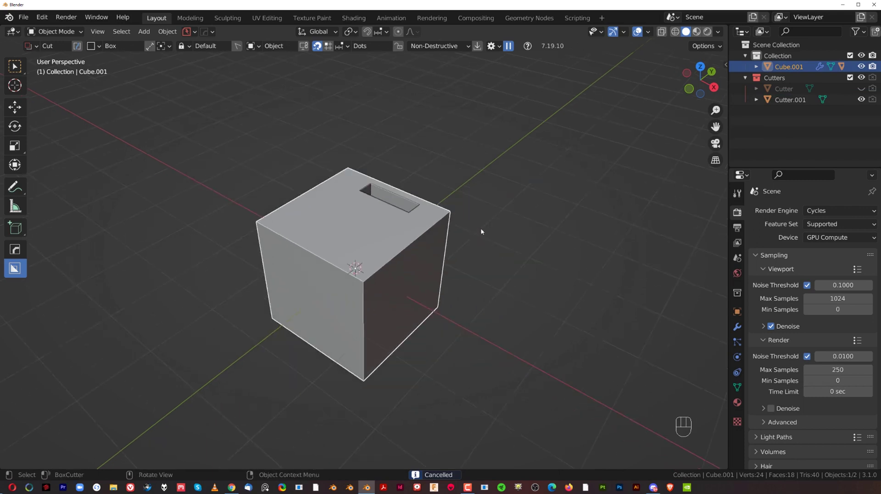
{"action": "left_click", "coordinate": [444, 196]}
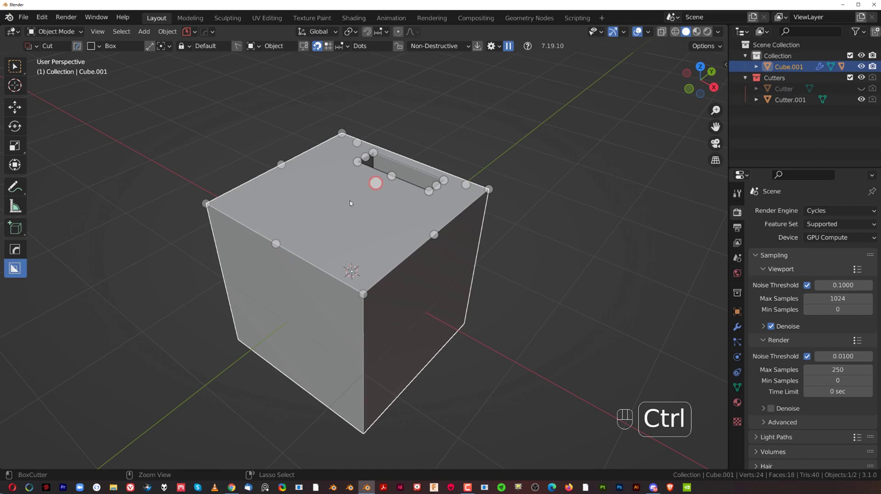
Change the BoxCutter snap type from Dots to Static Grid.
{"action": "middle_click", "coordinate": [390, 241]}
{"action": "left_click_drag", "start_coordinate": [381, 198], "coordinate": [399, 233]}
{"action": "middle_click", "coordinate": [403, 207]}
{"action": "left_click_drag", "start_coordinate": [400, 196], "coordinate": [388, 170]}
{"action": "left_click", "coordinate": [318, 49]}
{"action": "left_click", "coordinate": [330, 51]}
Try grid-snapped test cuts on the top face, undoing the unwanted one.
{"action": "left_click_drag", "start_coordinate": [431, 185], "coordinate": [417, 167]}
{"action": "middle_click", "coordinate": [406, 193]}
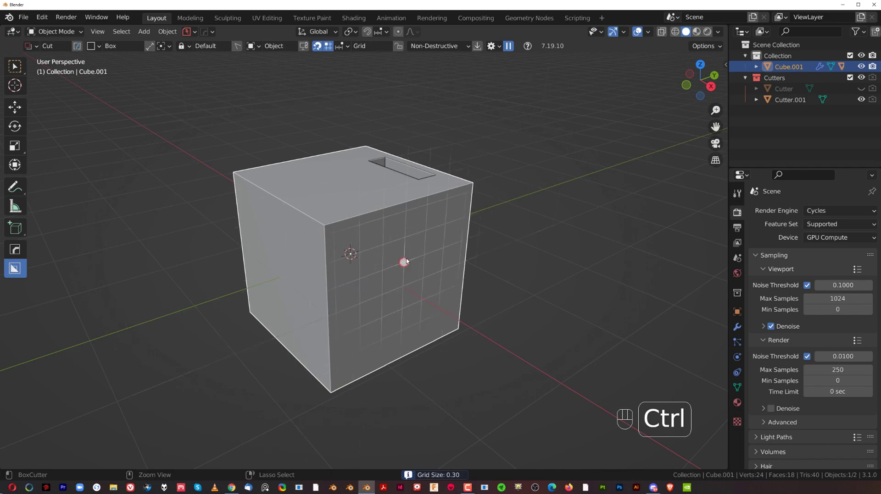
{"action": "left_click_drag", "start_coordinate": [326, 232], "coordinate": [366, 271]}
{"action": "left_click", "coordinate": [255, 220]}
{"action": "left_click_drag", "start_coordinate": [343, 197], "coordinate": [309, 199]}
{"action": "key", "text": "ctrl+z"}
{"action": "left_click_drag", "start_coordinate": [327, 206], "coordinate": [378, 209]}
{"action": "left_click", "coordinate": [367, 188]}
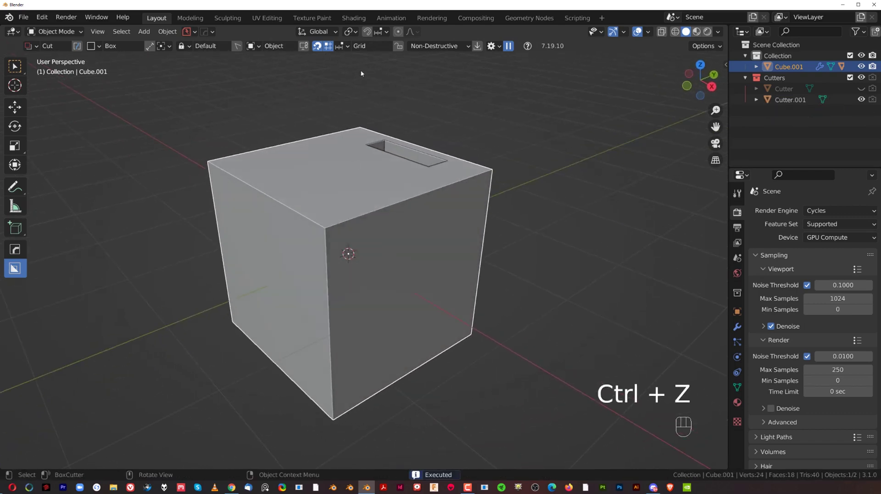
Adjust the grid size in the header, start a new top-face box, and bring up the grid snap settings.
{"action": "left_click_drag", "start_coordinate": [351, 51], "coordinate": [327, 41]}
{"action": "left_click_drag", "start_coordinate": [346, 45], "coordinate": [405, 169]}
{"action": "middle_click", "coordinate": [432, 204]}
{"action": "left_click_drag", "start_coordinate": [337, 177], "coordinate": [373, 212]}
{"action": "left_click", "coordinate": [374, 211]}
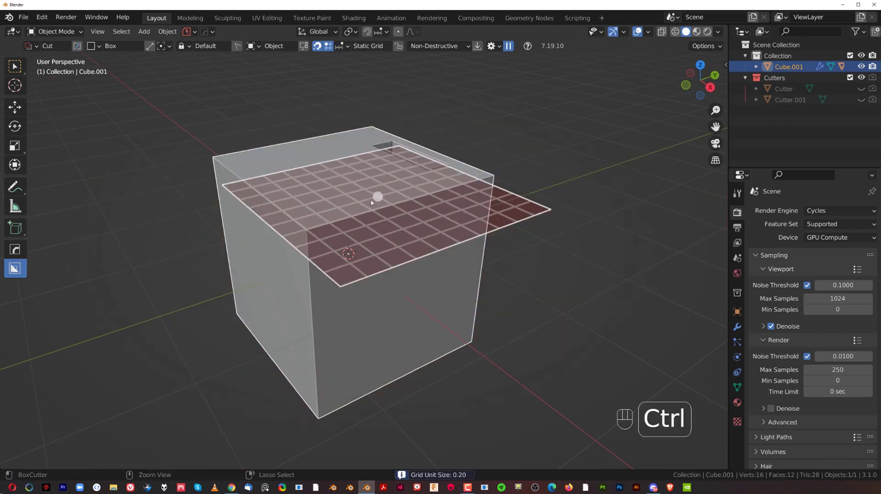
Draw a grid-snapped slice cut into the cube's top beside the slot.
{"action": "key", "text": "ctrl+z"}
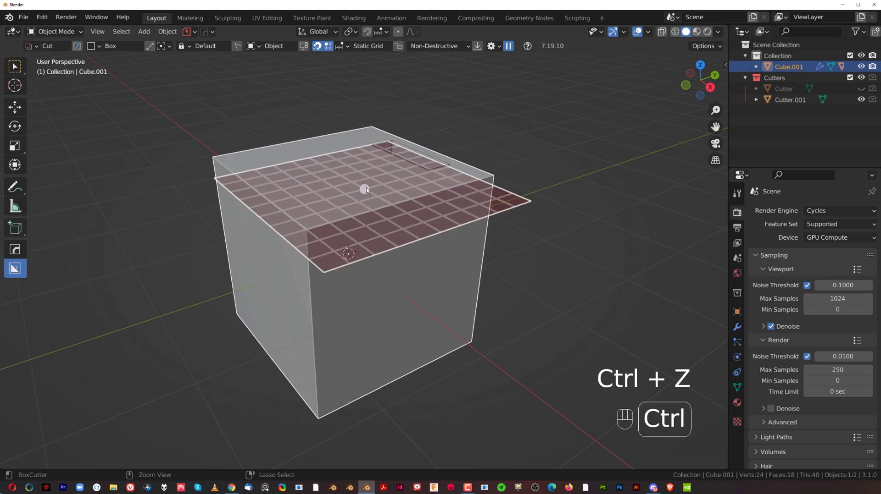
{"action": "left_click_drag", "start_coordinate": [355, 174], "coordinate": [375, 240]}
{"action": "left_click", "coordinate": [391, 300]}
{"action": "key", "text": "d"}
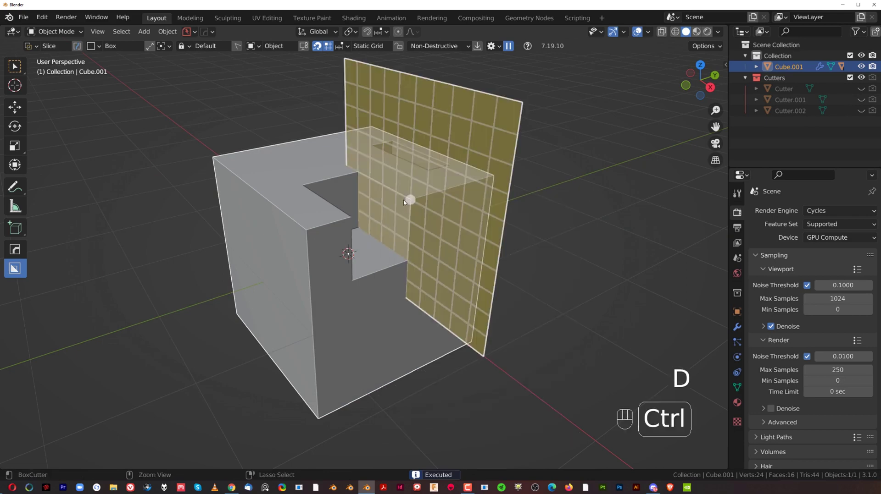
Switch to a Right orthographic view looking straight at the cube's side.
{"action": "key", "text": "KP_5"}
{"action": "middle_click", "coordinate": [327, 41]}
{"action": "middle_click", "coordinate": [327, 42]}
{"action": "middle_click", "coordinate": [326, 42]}
{"action": "key", "text": "`"}
{"action": "key", "text": "KP_5"}
{"action": "key", "text": "`"}
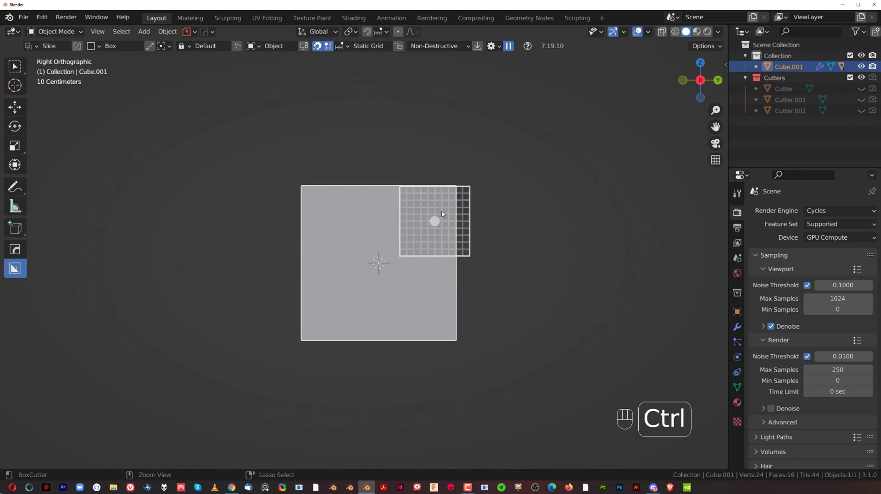
Raise the cutter over the top edge to form the notch and orbit to check it.
{"action": "left_click_drag", "start_coordinate": [351, 47], "coordinate": [470, 203]}
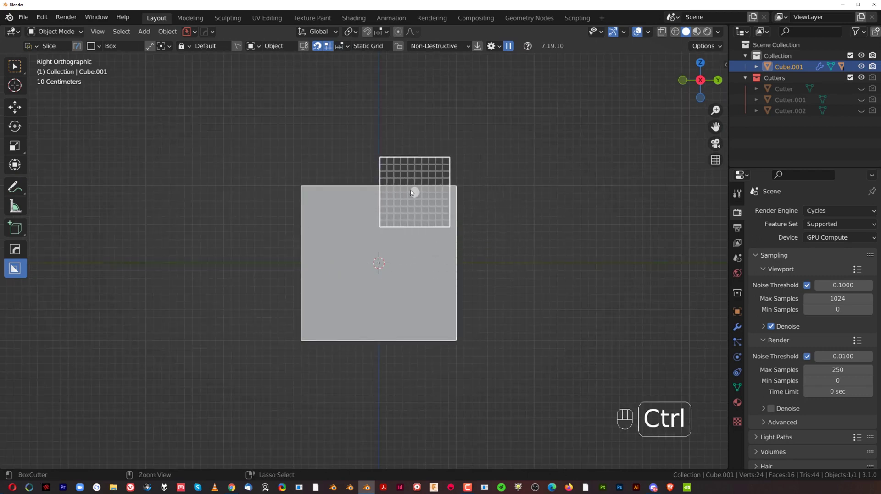
{"action": "left_click_drag", "start_coordinate": [353, 46], "coordinate": [529, 201]}
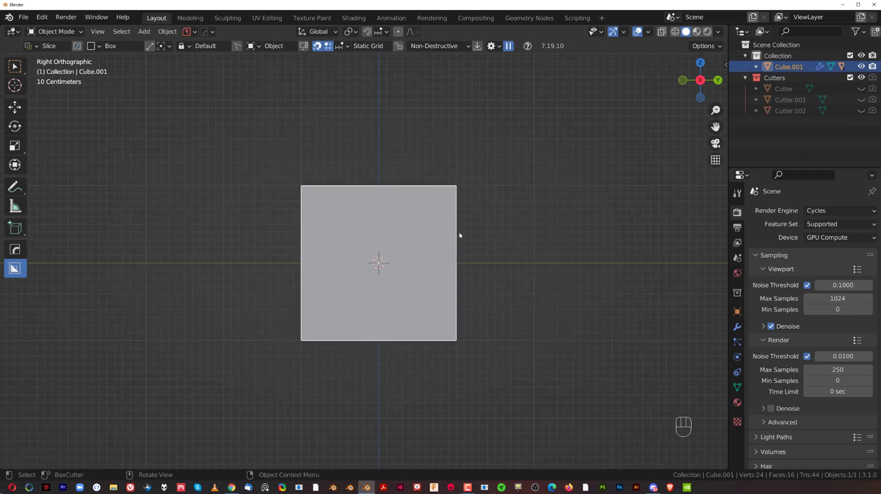
{"action": "left_click_drag", "start_coordinate": [420, 138], "coordinate": [380, 166]}
{"action": "left_click_drag", "start_coordinate": [343, 44], "coordinate": [461, 190]}
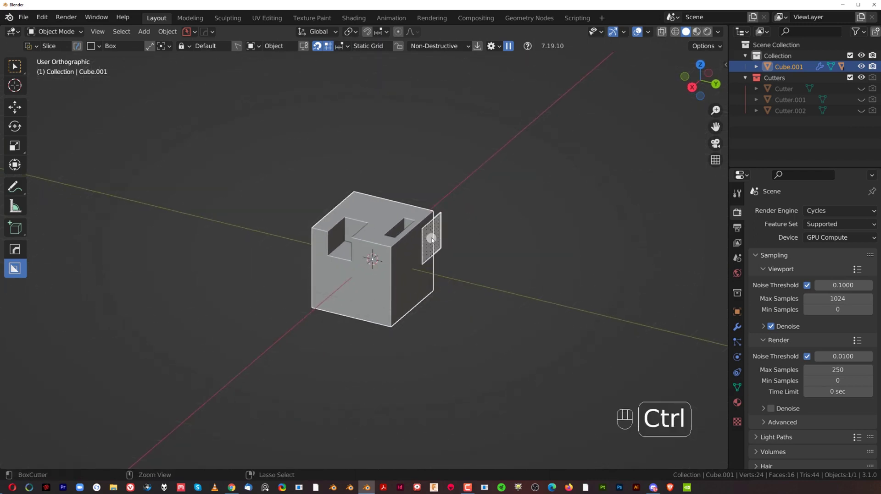
Frame the cube's side face and bring up the Box Helper (D).
{"action": "key", "text": "KP_5"}
{"action": "left_click_drag", "start_coordinate": [347, 50], "coordinate": [556, 253]}
{"action": "left_click_drag", "start_coordinate": [466, 238], "coordinate": [528, 218]}
{"action": "left_click_drag", "start_coordinate": [420, 245], "coordinate": [166, 268]}
{"action": "left_click_drag", "start_coordinate": [319, 229], "coordinate": [328, 184]}
{"action": "left_click", "coordinate": [369, 244]}
{"action": "left_click_drag", "start_coordinate": [371, 256], "coordinate": [384, 295]}
{"action": "left_click_drag", "start_coordinate": [381, 288], "coordinate": [384, 276]}
{"action": "key", "text": "d"}
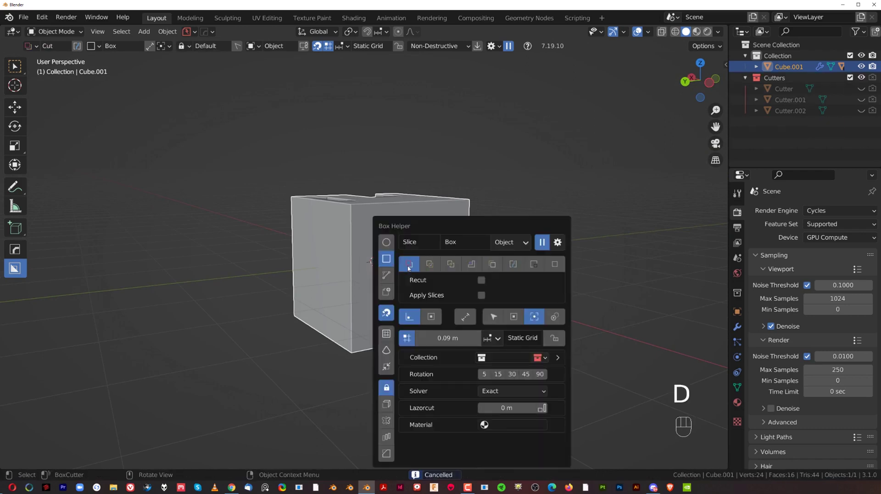
Draw a tall grid-snapped box on the side face and confirm the window cut.
{"action": "left_click_drag", "start_coordinate": [368, 248], "coordinate": [378, 291]}
{"action": "left_click", "coordinate": [282, 258]}
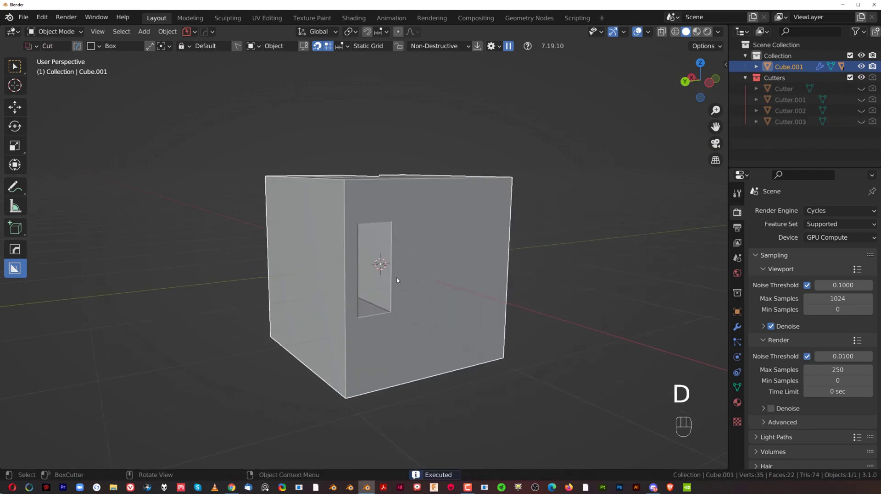
{"action": "left_click_drag", "start_coordinate": [380, 280], "coordinate": [366, 271]}
{"action": "left_click_drag", "start_coordinate": [333, 248], "coordinate": [344, 259]}
{"action": "middle_click", "coordinate": [363, 256]}
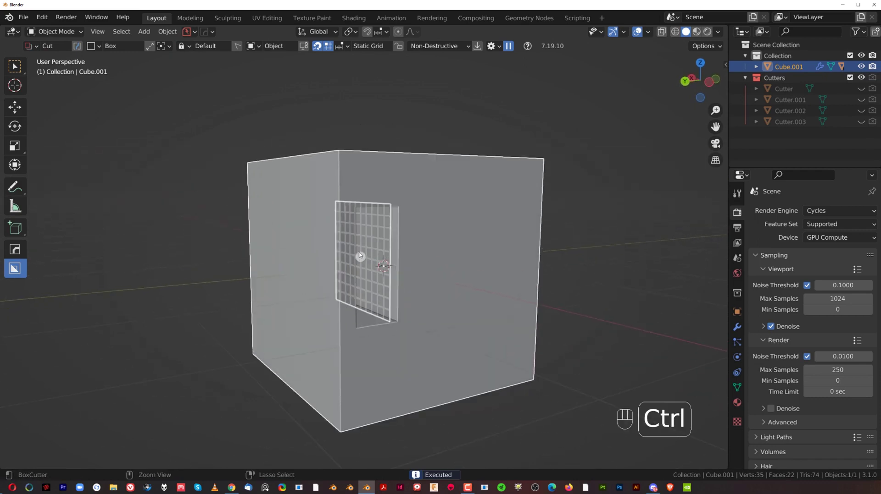
{"action": "left_click_drag", "start_coordinate": [343, 51], "coordinate": [453, 297]}
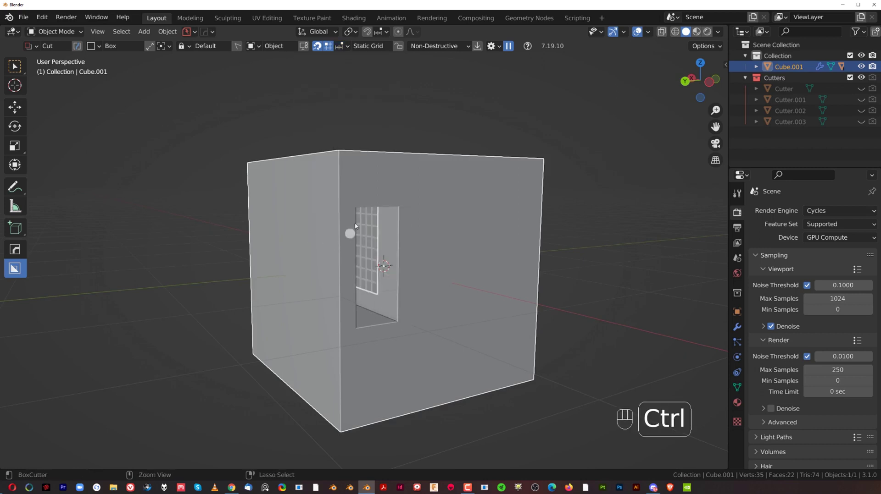
{"action": "left_click_drag", "start_coordinate": [344, 46], "coordinate": [405, 297]}
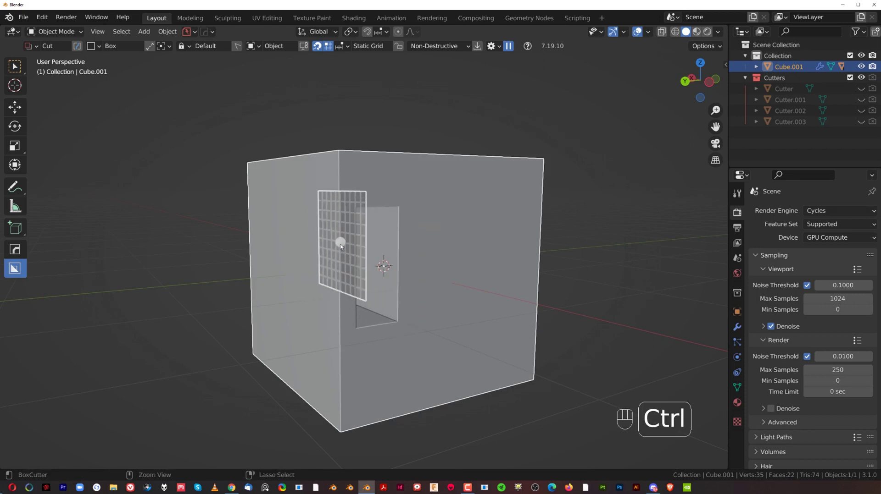
{"action": "left_click_drag", "start_coordinate": [324, 228], "coordinate": [386, 266]}
{"action": "left_click", "coordinate": [441, 264]}
{"action": "left_click_drag", "start_coordinate": [396, 263], "coordinate": [387, 251]}
{"action": "left_click_drag", "start_coordinate": [351, 251], "coordinate": [393, 221]}
{"action": "left_click", "coordinate": [394, 222]}
Switch cut snapping back to dot points from the snap popover.
{"action": "right_click", "coordinate": [393, 220]}
{"action": "middle_click", "coordinate": [444, 246]}
{"action": "middle_click", "coordinate": [442, 241]}
{"action": "left_click_drag", "start_coordinate": [420, 235], "coordinate": [526, 242]}
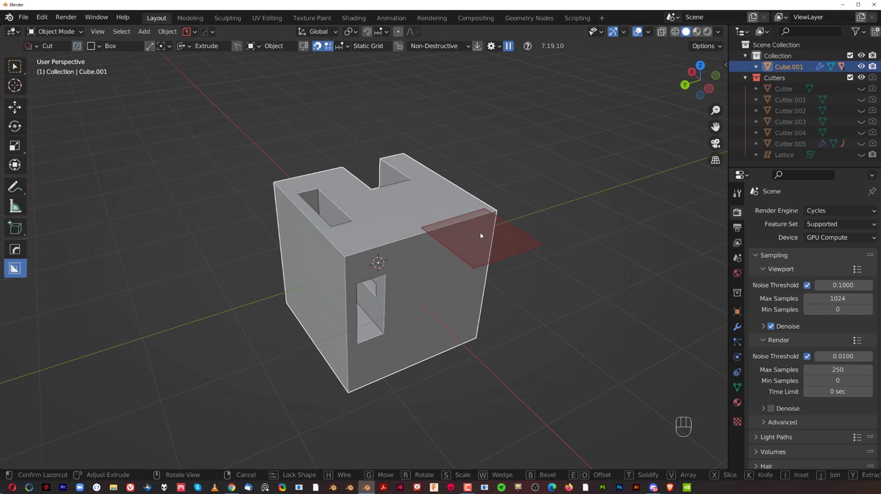
{"action": "left_click", "coordinate": [406, 226]}
{"action": "left_click_drag", "start_coordinate": [426, 231], "coordinate": [534, 243]}
{"action": "left_click", "coordinate": [531, 292]}
{"action": "middle_click", "coordinate": [422, 212]}
Set snapping to static dots and cut a square hole through the top face.
{"action": "left_click_drag", "start_coordinate": [348, 45], "coordinate": [339, 55]}
{"action": "left_click", "coordinate": [329, 46]}
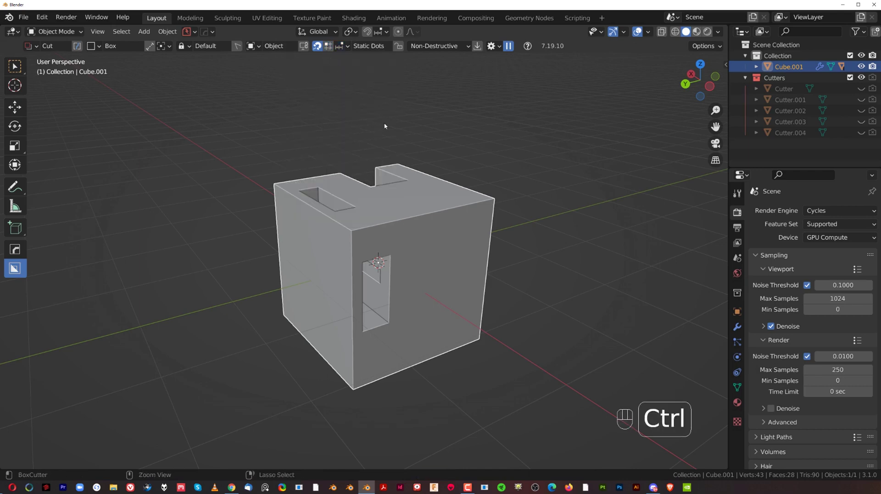
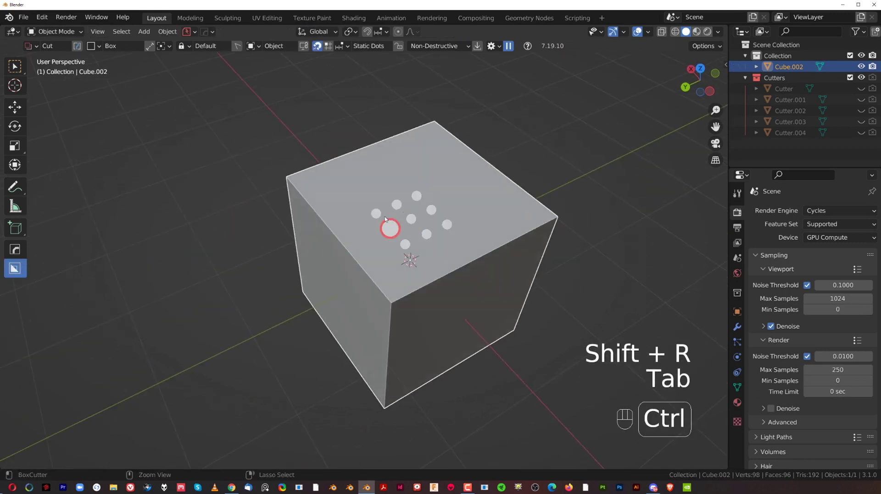
{"action": "left_click_drag", "start_coordinate": [387, 217], "coordinate": [452, 230]}
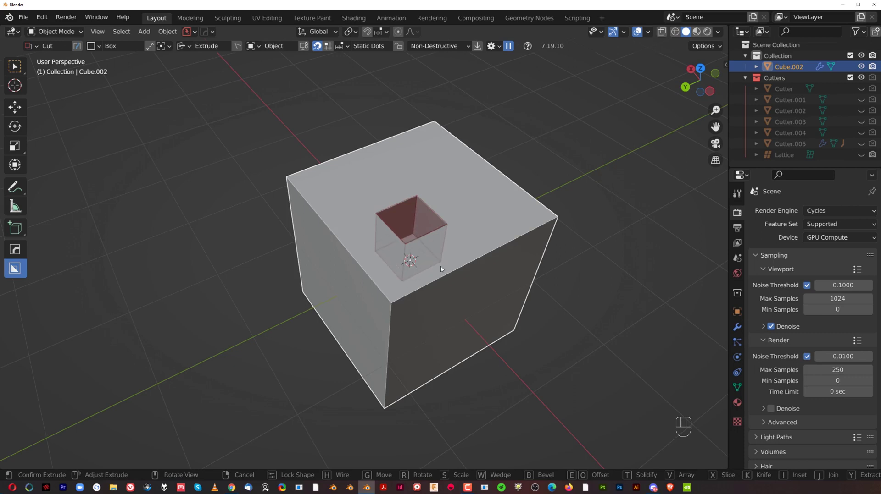
{"action": "left_click", "coordinate": [441, 282]}
{"action": "left_click_drag", "start_coordinate": [459, 248], "coordinate": [424, 256]}
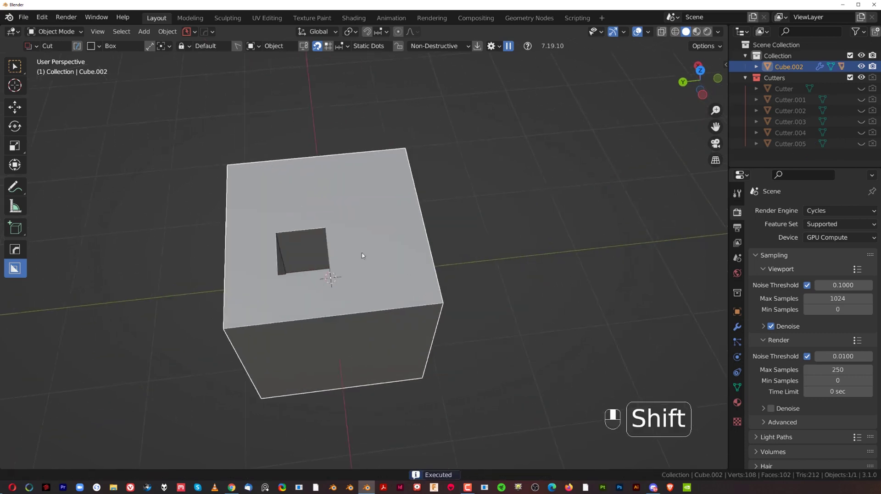
{"action": "middle_click", "coordinate": [355, 235]}
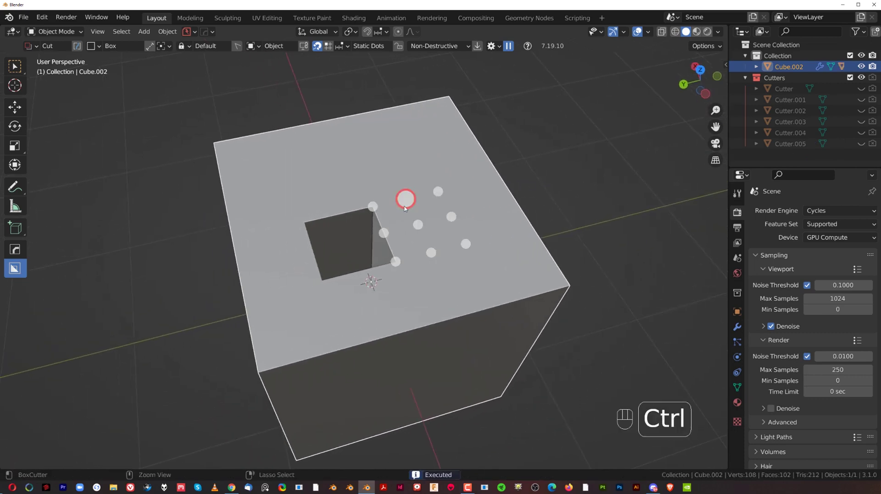
Cut three more rectangular holes through the top, including one near the back edge.
{"action": "left_click_drag", "start_coordinate": [417, 217], "coordinate": [468, 245]}
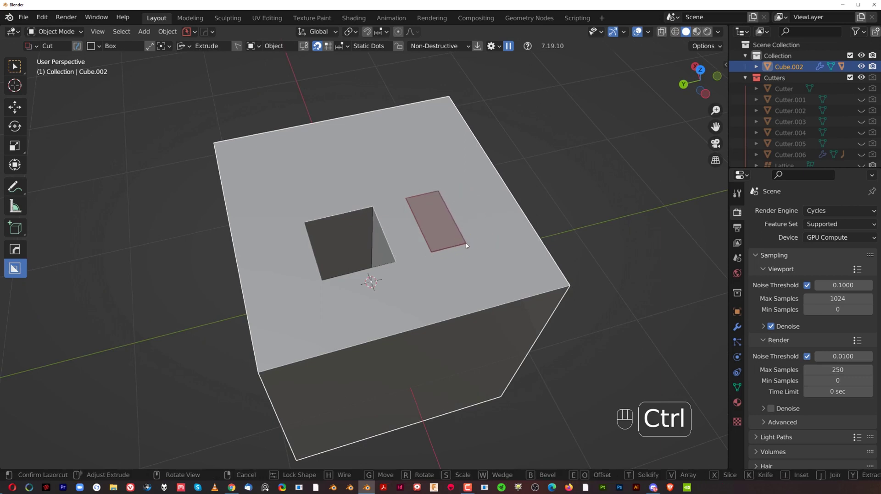
{"action": "left_click", "coordinate": [461, 275]}
{"action": "left_click_drag", "start_coordinate": [365, 181], "coordinate": [435, 152]}
{"action": "left_click", "coordinate": [429, 185]}
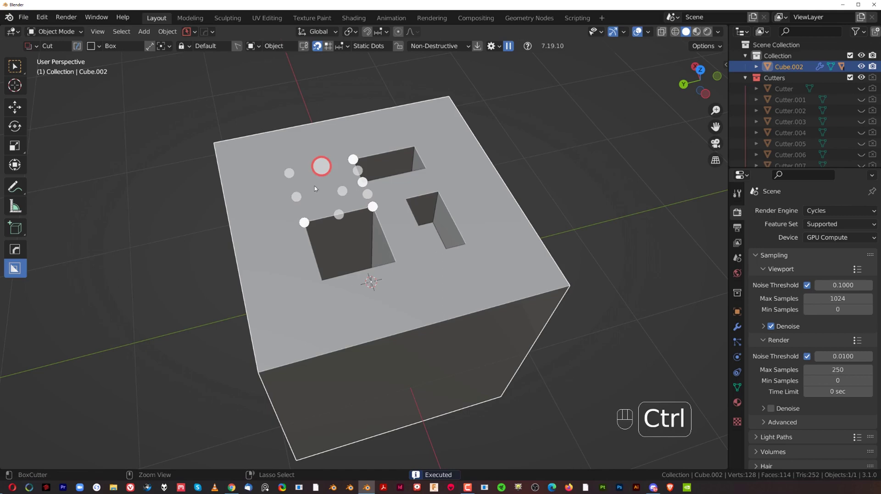
{"action": "left_click_drag", "start_coordinate": [301, 183], "coordinate": [336, 194]}
{"action": "left_click", "coordinate": [342, 239]}
Run Q menu operations on the cube and orbit to inspect the four openings.
{"action": "left_click_drag", "start_coordinate": [456, 229], "coordinate": [329, 210]}
{"action": "key", "text": "q"}
{"action": "left_click", "coordinate": [379, 194]}
{"action": "key", "text": "q"}
{"action": "key", "text": "1"}
{"action": "left_click", "coordinate": [380, 197]}
{"action": "left_click_drag", "start_coordinate": [430, 228], "coordinate": [472, 242]}
{"action": "key", "text": "`"}
{"action": "key", "text": "q"}
{"action": "left_click_drag", "start_coordinate": [426, 210], "coordinate": [493, 154]}
{"action": "left_click_drag", "start_coordinate": [348, 48], "coordinate": [449, 240]}
{"action": "left_click_drag", "start_coordinate": [440, 230], "coordinate": [387, 209]}
Orbit around the holed cube and start a cut on its top edge.
{"action": "middle_click", "coordinate": [432, 191]}
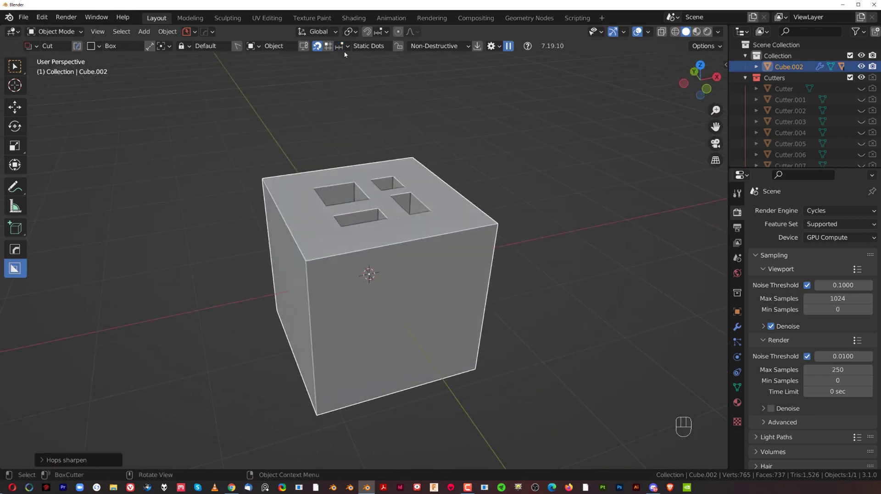
{"action": "left_click_drag", "start_coordinate": [352, 43], "coordinate": [449, 226]}
{"action": "left_click_drag", "start_coordinate": [401, 227], "coordinate": [517, 229]}
{"action": "middle_click", "coordinate": [464, 247]}
{"action": "left_click", "coordinate": [421, 235]}
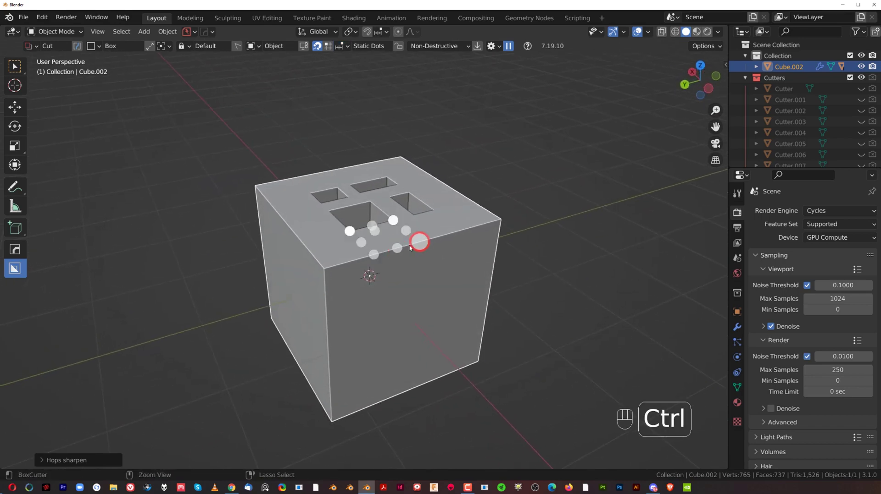
Delete the cube, add a fresh one with Shift+A, and draw a box across its top edge.
{"action": "key", "text": "x"}
{"action": "key", "text": "shift+a"}
{"action": "left_click_drag", "start_coordinate": [438, 236], "coordinate": [462, 258]}
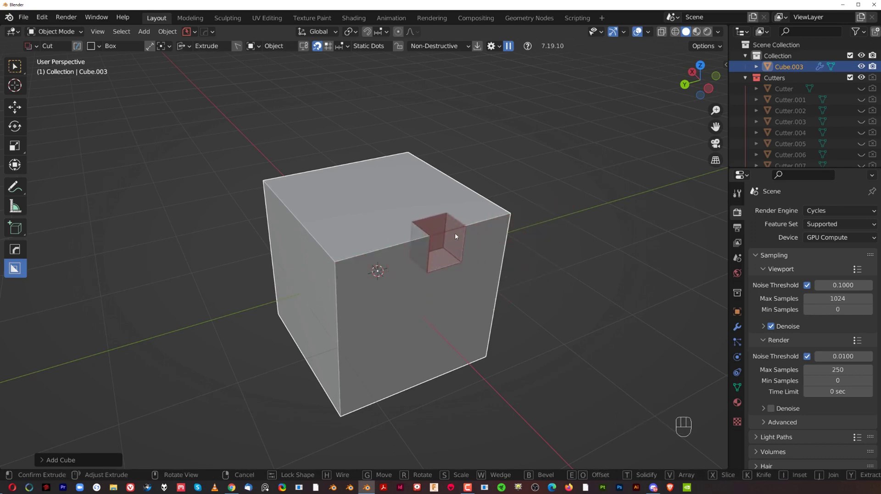
Draw a box on the cube's top and extrude it deep into the cube.
{"action": "left_click", "coordinate": [439, 196]}
{"action": "left_click_drag", "start_coordinate": [349, 54], "coordinate": [517, 215]}
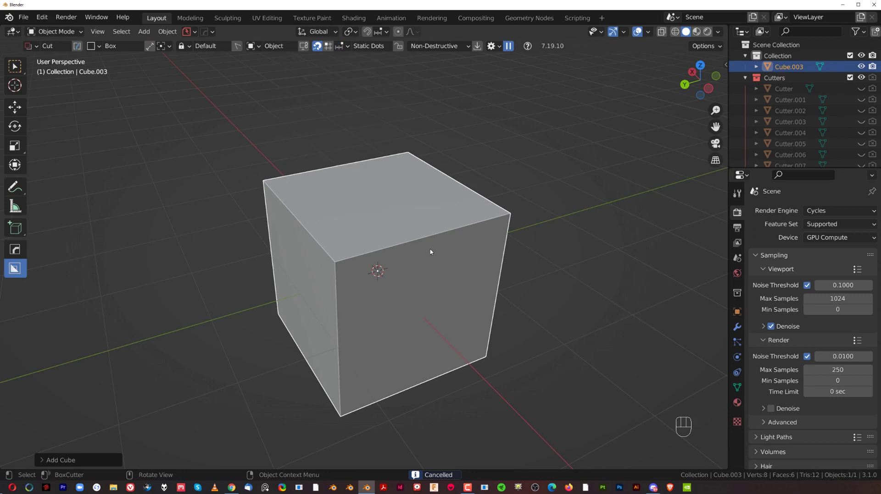
{"action": "left_click_drag", "start_coordinate": [434, 245], "coordinate": [499, 243]}
{"action": "left_click", "coordinate": [493, 246]}
{"action": "left_click_drag", "start_coordinate": [432, 243], "coordinate": [455, 300]}
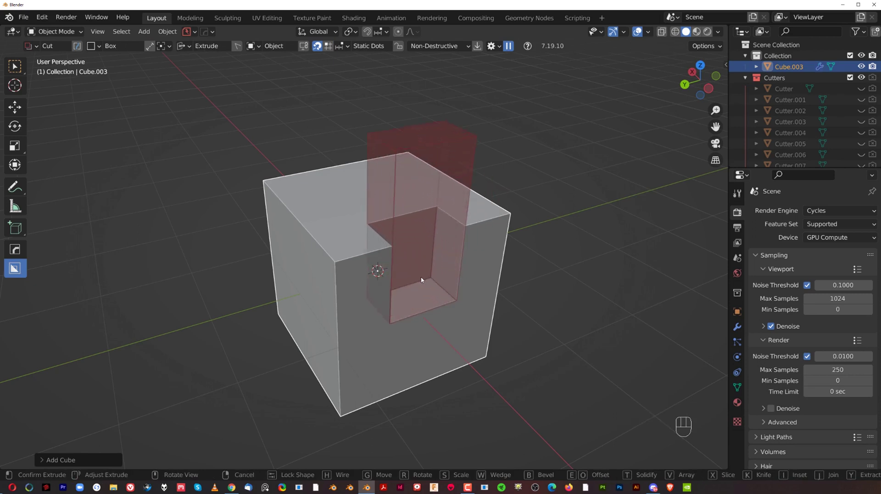
Adjust the cutter, then undo the unfinished notch leaving the cube plain.
{"action": "left_click_drag", "start_coordinate": [380, 246], "coordinate": [444, 248]}
{"action": "left_click_drag", "start_coordinate": [444, 248], "coordinate": [460, 251]}
{"action": "left_click_drag", "start_coordinate": [348, 51], "coordinate": [470, 230]}
{"action": "key", "text": "ctrl+z"}
{"action": "key", "text": "ctrl+z"}
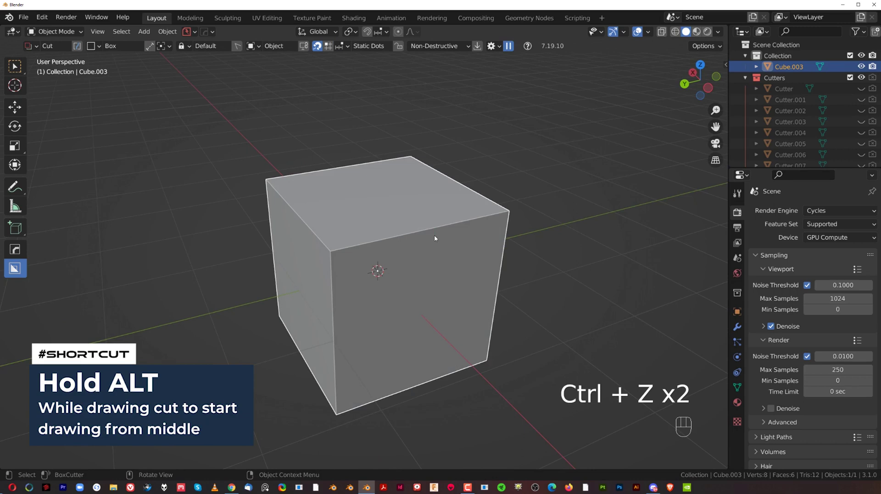
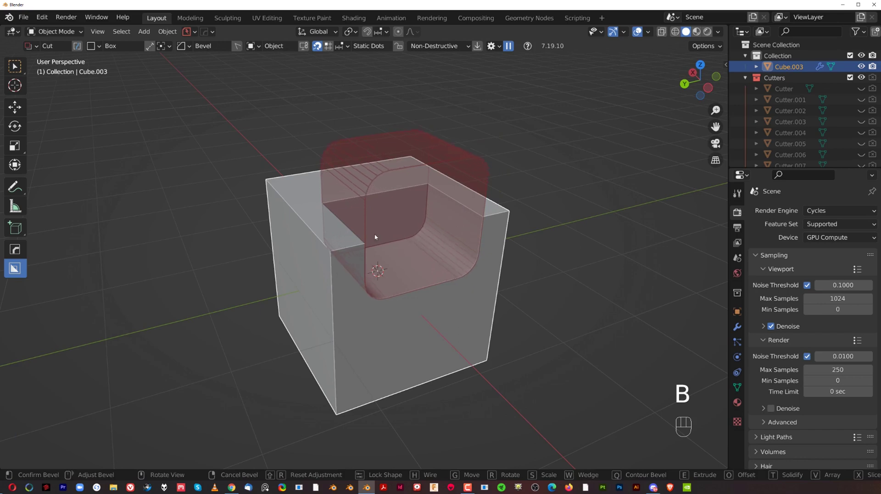
Confirm the rounded-corner notch cut and tweak the cutter.
{"action": "key", "text": "q"}
{"action": "double_click", "coordinate": [389, 239]}
{"action": "left_click_drag", "start_coordinate": [485, 243], "coordinate": [500, 249]}
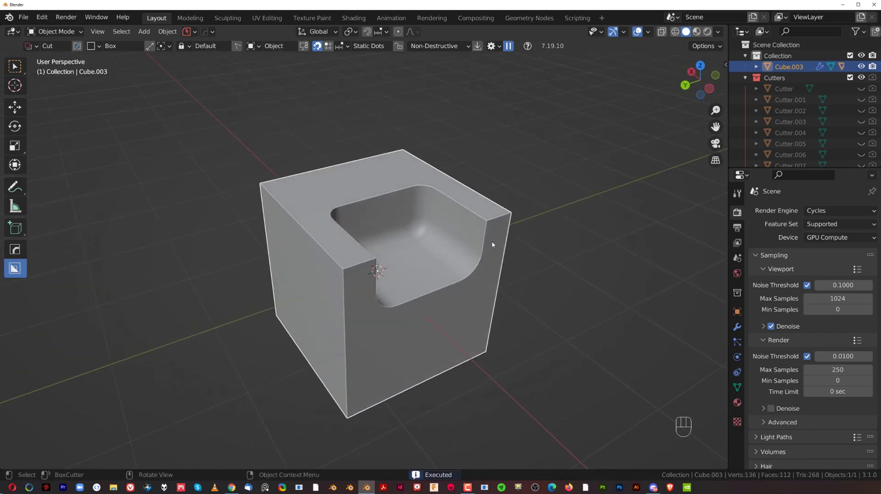
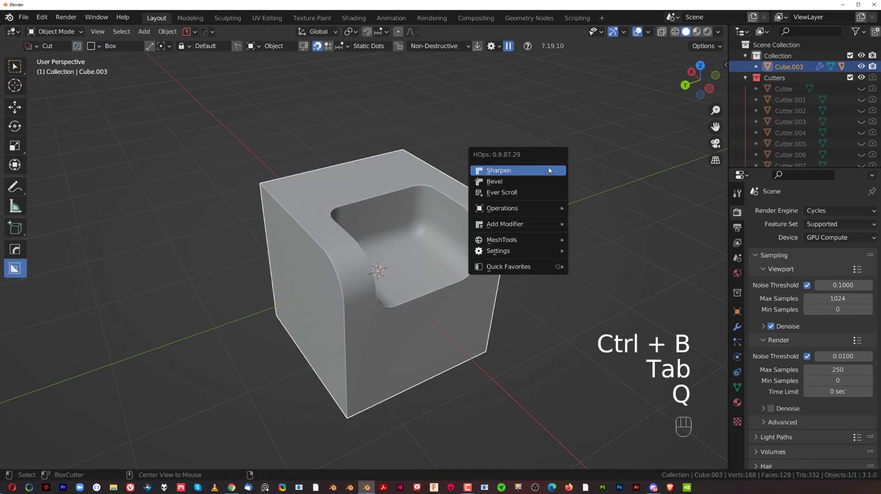
{"action": "left_click_drag", "start_coordinate": [509, 219], "coordinate": [485, 214]}
Apply Sharpen and Weighted Normal from the Q menu, then replace the cube with a new one.
{"action": "key", "text": "q"}
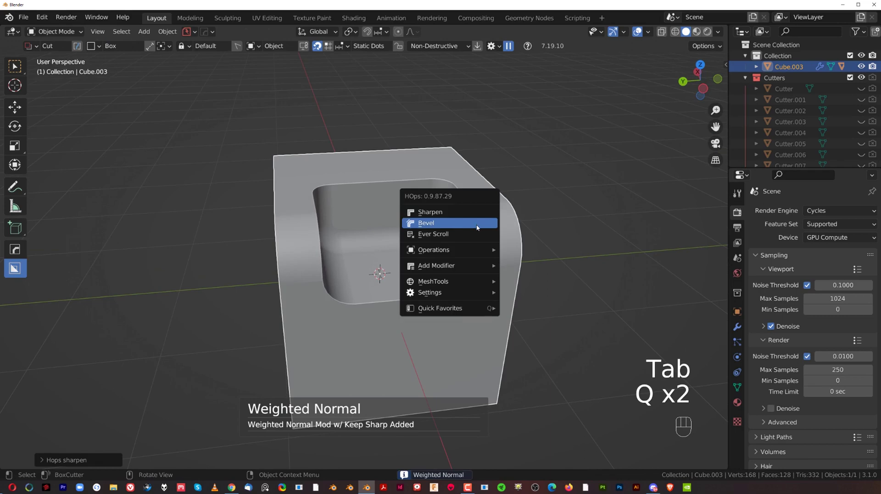
{"action": "left_click_drag", "start_coordinate": [471, 220], "coordinate": [464, 233]}
{"action": "left_click_drag", "start_coordinate": [467, 235], "coordinate": [495, 227]}
{"action": "key", "text": "q"}
{"action": "left_click", "coordinate": [394, 186]}
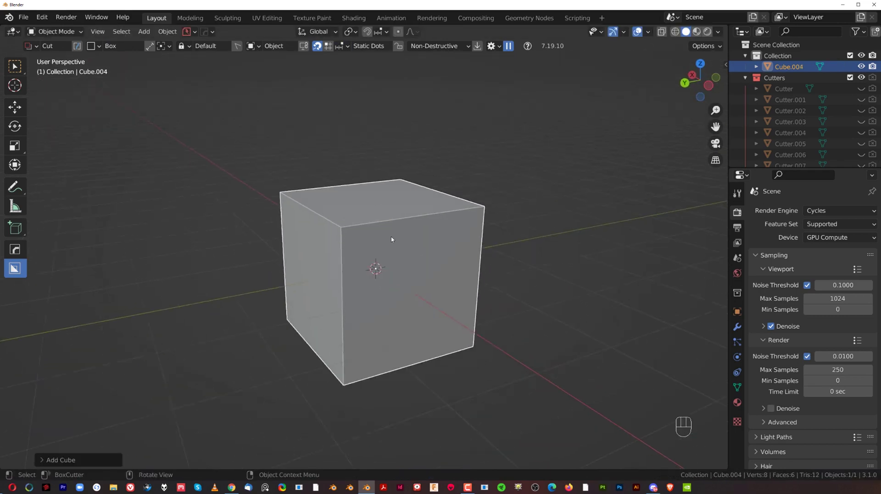
Start a small cut at the cube's top corner, cancel it and reframe the corner.
{"action": "middle_click", "coordinate": [403, 238]}
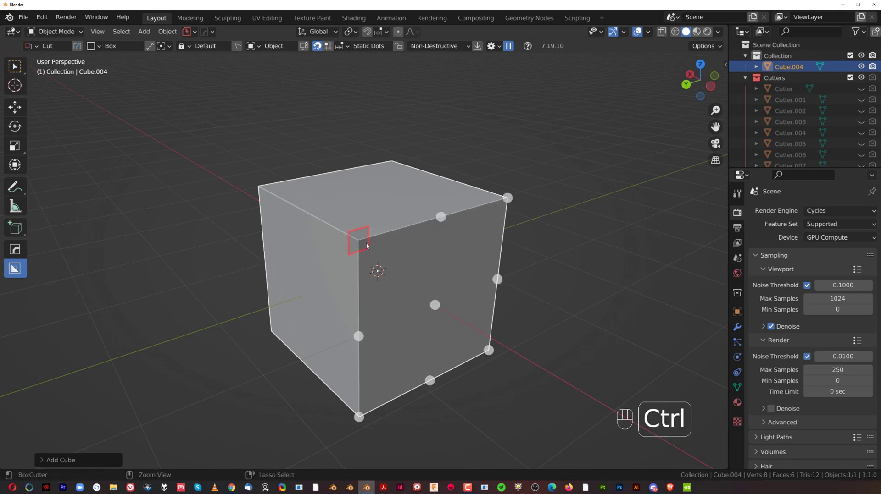
{"action": "left_click_drag", "start_coordinate": [358, 247], "coordinate": [434, 247]}
{"action": "left_click", "coordinate": [381, 258]}
{"action": "left_click_drag", "start_coordinate": [365, 233], "coordinate": [294, 178]}
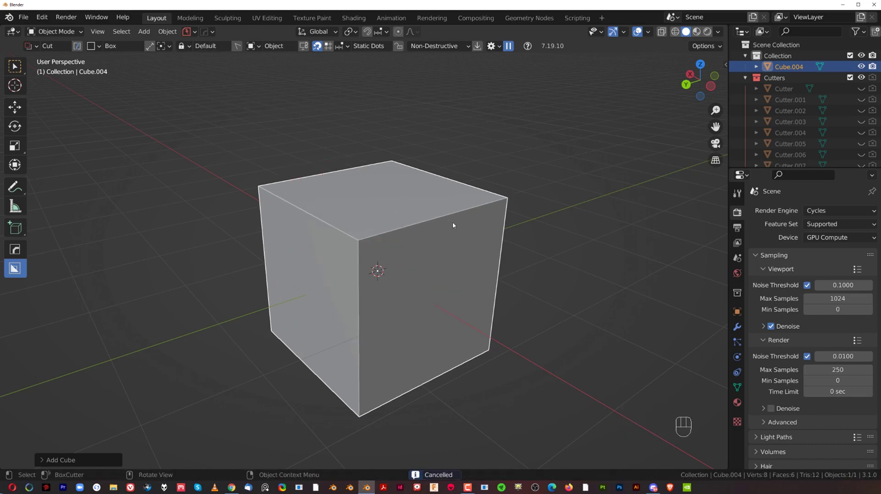
{"action": "left_click_drag", "start_coordinate": [441, 225], "coordinate": [386, 150]}
{"action": "left_click_drag", "start_coordinate": [386, 150], "coordinate": [420, 210]}
Cut a deep rectangular notch through the cube's top and front, then switch cut snapping off.
{"action": "left_click_drag", "start_coordinate": [447, 222], "coordinate": [518, 283]}
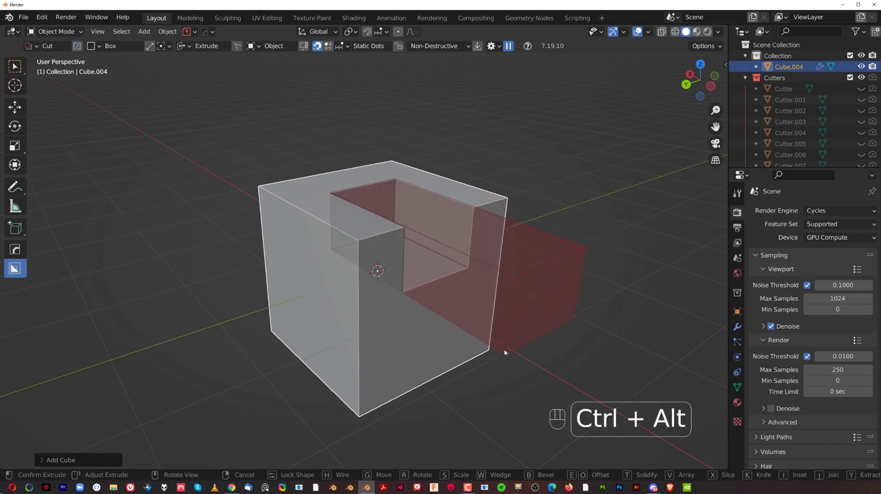
{"action": "left_click_drag", "start_coordinate": [510, 365], "coordinate": [519, 349]}
{"action": "left_click_drag", "start_coordinate": [447, 218], "coordinate": [445, 224]}
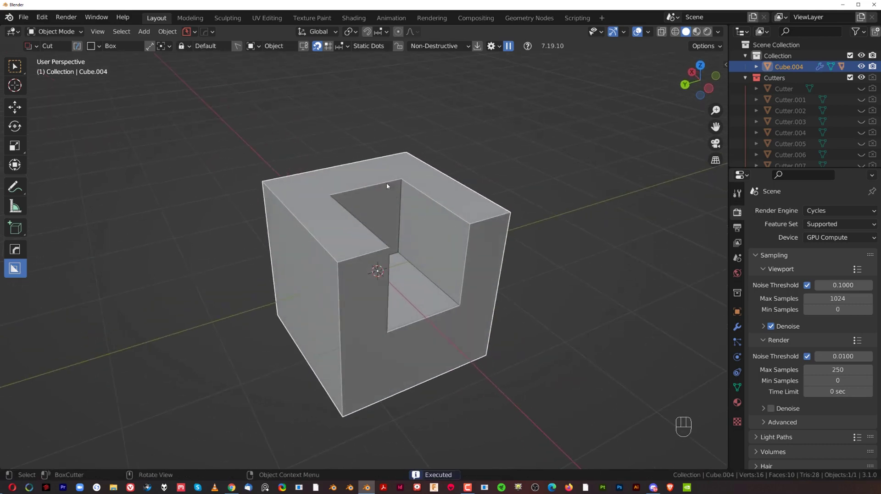
{"action": "left_click_drag", "start_coordinate": [348, 48], "coordinate": [191, 120]}
{"action": "double_click", "coordinate": [320, 52]}
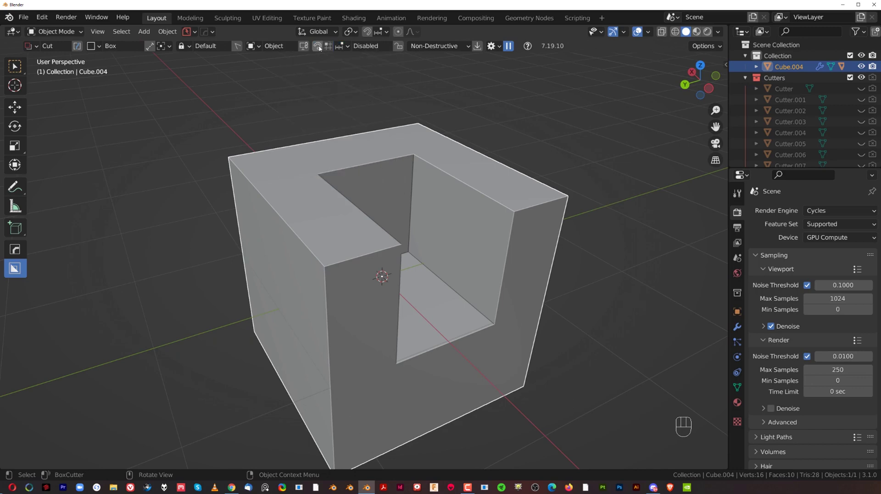
Toggle between perspective and orthographic view (numpad 5) while reframing the notched cube.
{"action": "left_click", "coordinate": [320, 48]}
{"action": "left_click_drag", "start_coordinate": [424, 231], "coordinate": [441, 226]}
{"action": "middle_click", "coordinate": [421, 216]}
{"action": "left_click_drag", "start_coordinate": [420, 210], "coordinate": [386, 206]}
{"action": "key", "text": "KP_5"}
{"action": "key", "text": "KP_5"}
{"action": "left_click_drag", "start_coordinate": [419, 227], "coordinate": [453, 231]}
{"action": "key", "text": "KP_5"}
{"action": "key", "text": "KP_5"}
{"action": "key", "text": "KP_5"}
Adjust the Draw Surface options (Shift+V) and settle the view in orthographic.
{"action": "left_click_drag", "start_coordinate": [384, 232], "coordinate": [366, 231]}
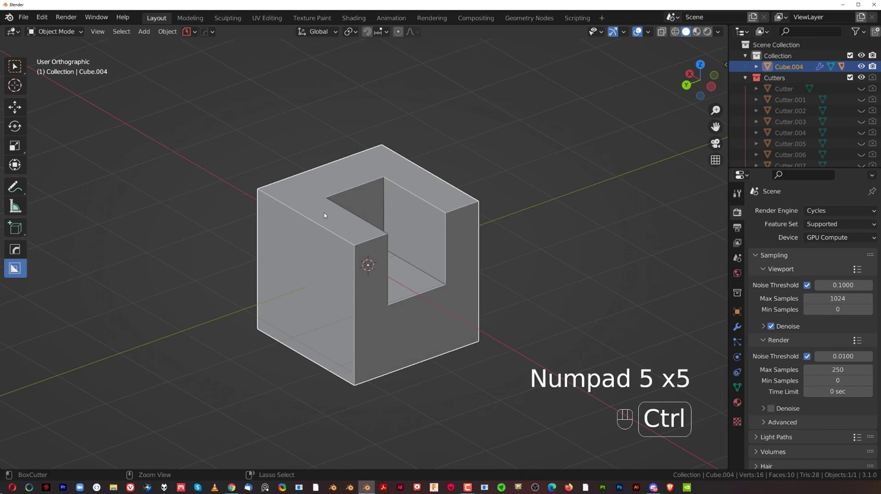
{"action": "left_click_drag", "start_coordinate": [316, 218], "coordinate": [364, 234]}
{"action": "left_click", "coordinate": [358, 228]}
{"action": "key", "text": "KP_5"}
{"action": "left_click_drag", "start_coordinate": [395, 204], "coordinate": [360, 198]}
{"action": "left_click_drag", "start_coordinate": [303, 201], "coordinate": [317, 193]}
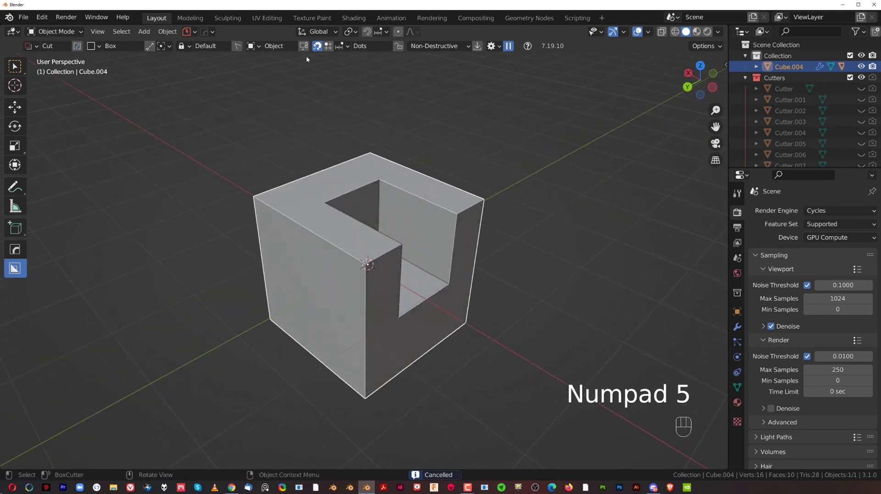
{"action": "middle_click", "coordinate": [377, 167]}
{"action": "key", "text": "shift+v"}
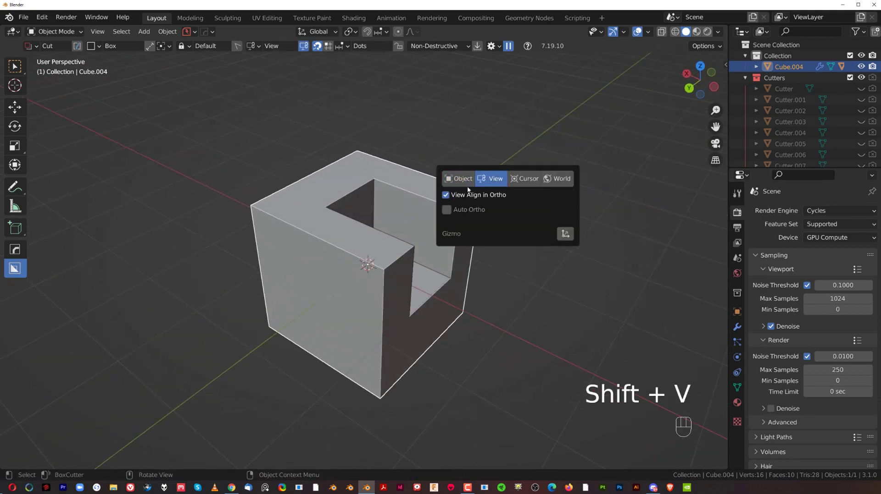
{"action": "key", "text": "KP_5"}
{"action": "key", "text": "KP_5"}
Cut two stepped notches into the cube's lower corner and revisit the Draw Surface options.
{"action": "left_click_drag", "start_coordinate": [373, 244], "coordinate": [329, 234]}
{"action": "left_click_drag", "start_coordinate": [415, 201], "coordinate": [375, 206]}
{"action": "middle_click", "coordinate": [360, 225]}
{"action": "key", "text": "shift+v"}
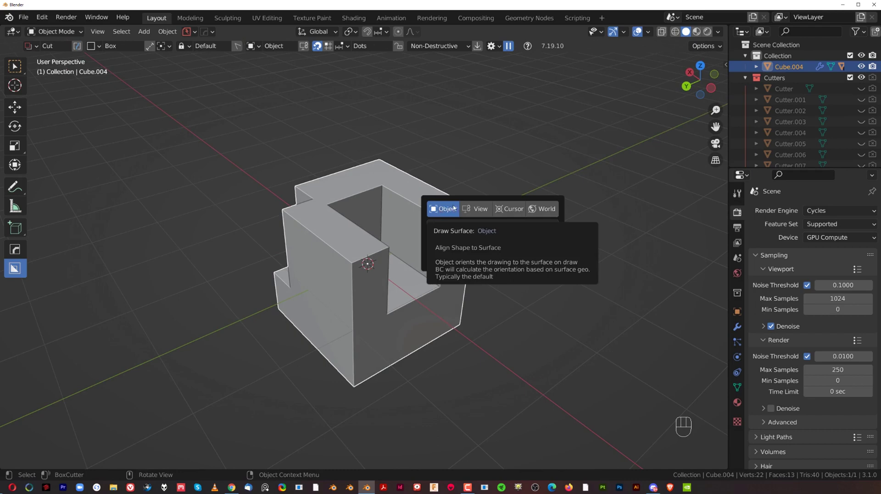
{"action": "left_click_drag", "start_coordinate": [359, 218], "coordinate": [406, 217]}
{"action": "left_click", "coordinate": [406, 210]}
{"action": "left_click_drag", "start_coordinate": [392, 172], "coordinate": [367, 160]}
Turn cut snapping back on with dot points and replace the notched cube with a fresh plain cube.
{"action": "left_click", "coordinate": [316, 46]}
{"action": "left_click", "coordinate": [316, 46]}
{"action": "left_click_drag", "start_coordinate": [351, 141], "coordinate": [365, 159]}
{"action": "left_click", "coordinate": [401, 190]}
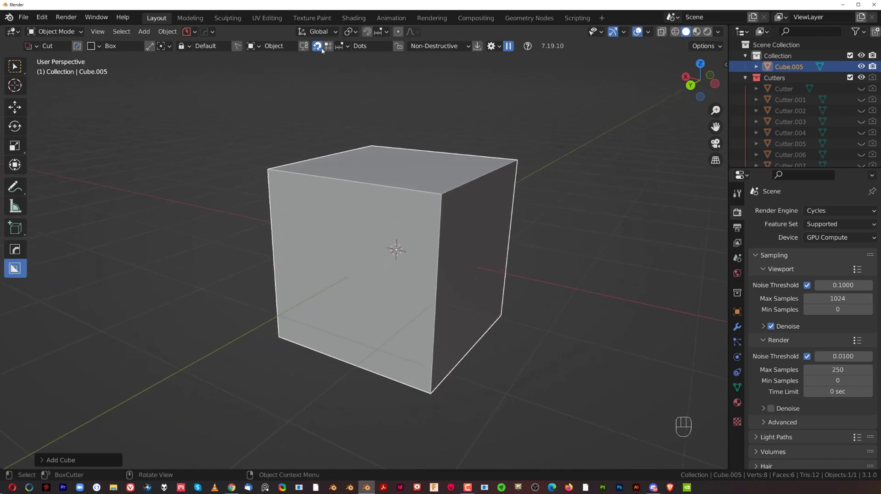
Set cut snapping to Grid and bring up the behaviour options with Release Lock and Repeat Lock.
{"action": "left_click", "coordinate": [320, 48]}
{"action": "left_click", "coordinate": [331, 49]}
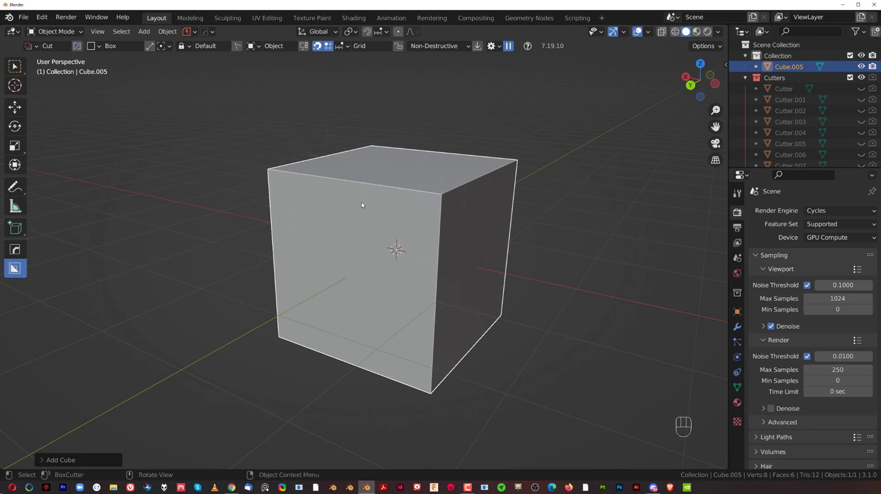
{"action": "key", "text": "shift+v"}
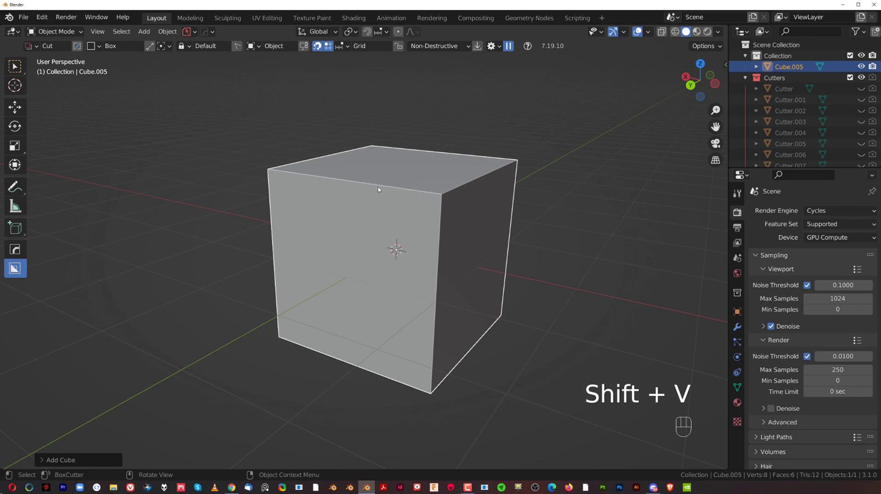
{"action": "key", "text": "d"}
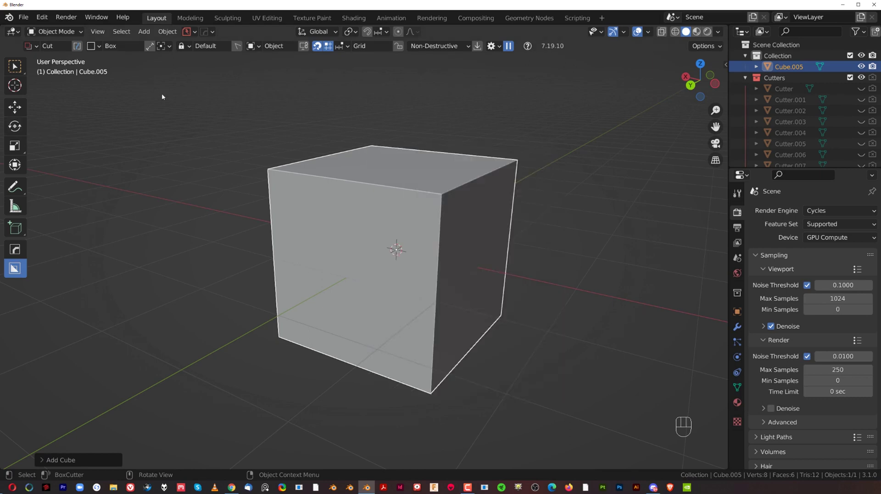
{"action": "left_click_drag", "start_coordinate": [237, 50], "coordinate": [434, 206]}
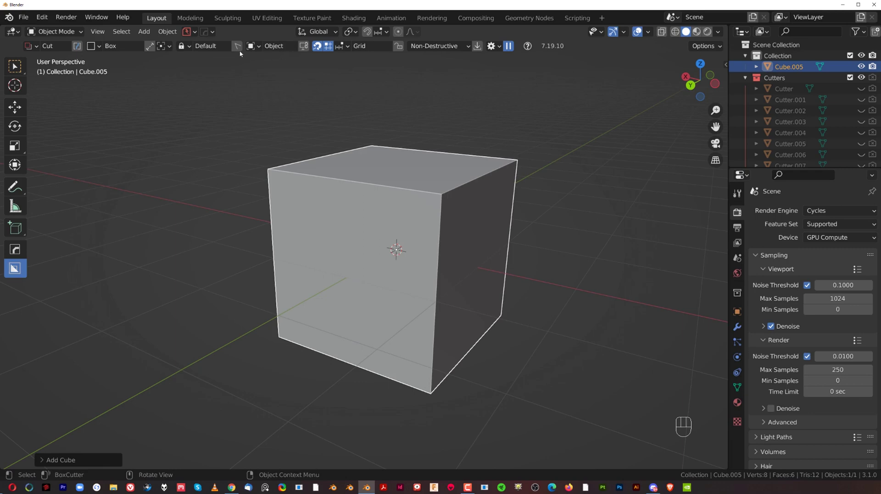
{"action": "left_click_drag", "start_coordinate": [238, 49], "coordinate": [559, 246]}
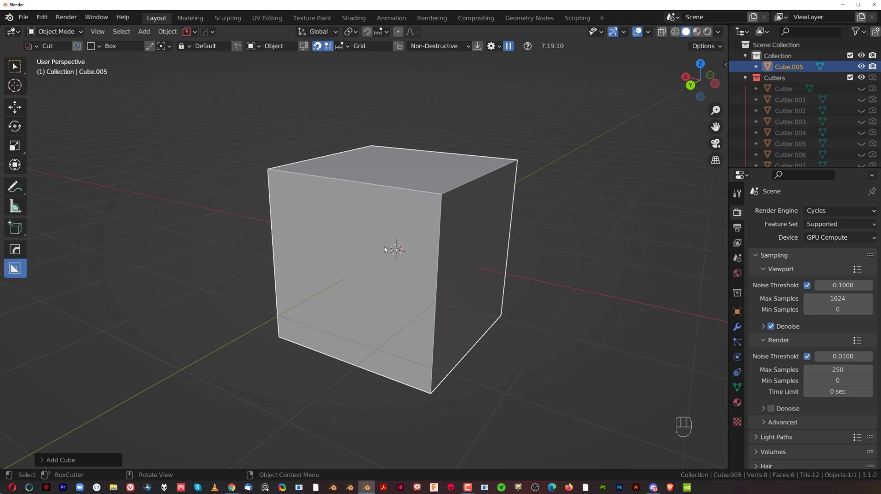
{"action": "left_click_drag", "start_coordinate": [300, 203], "coordinate": [328, 246]}
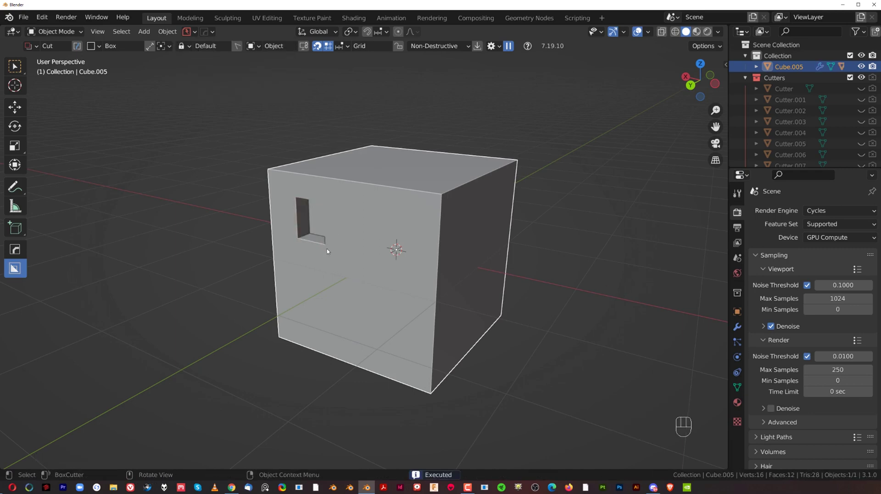
{"action": "left_click_drag", "start_coordinate": [353, 254], "coordinate": [400, 321]}
{"action": "left_click_drag", "start_coordinate": [383, 245], "coordinate": [431, 267]}
{"action": "left_click_drag", "start_coordinate": [422, 233], "coordinate": [471, 256]}
{"action": "left_click_drag", "start_coordinate": [413, 210], "coordinate": [483, 242]}
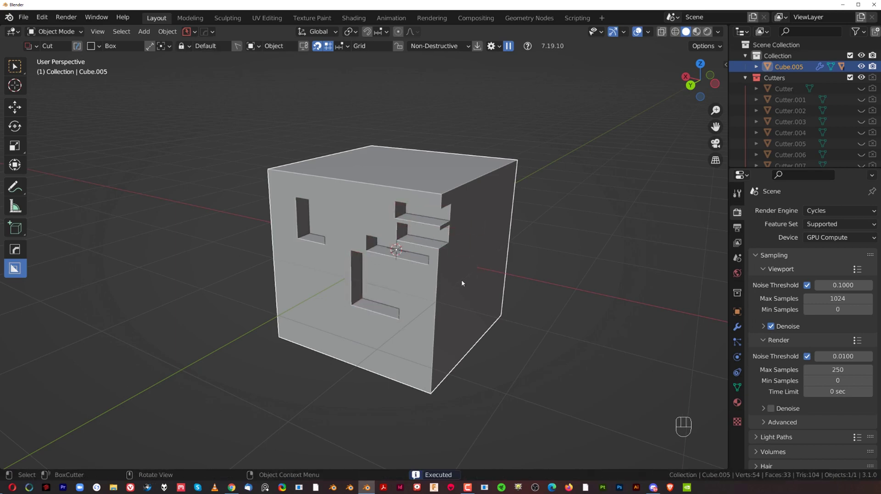
{"action": "key", "text": "ctrl+z"}
{"action": "key", "text": "ctrl+z"}
{"action": "key", "text": "ctrl+z"}
{"action": "key", "text": "ctrl+z"}
{"action": "key", "text": "ctrl+z"}
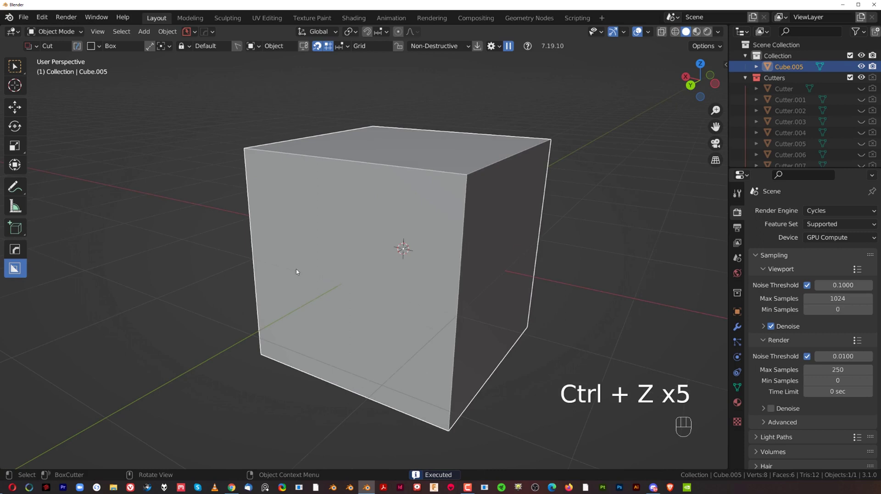
{"action": "left_click_drag", "start_coordinate": [270, 179], "coordinate": [286, 235]}
{"action": "left_click_drag", "start_coordinate": [310, 231], "coordinate": [327, 234]}
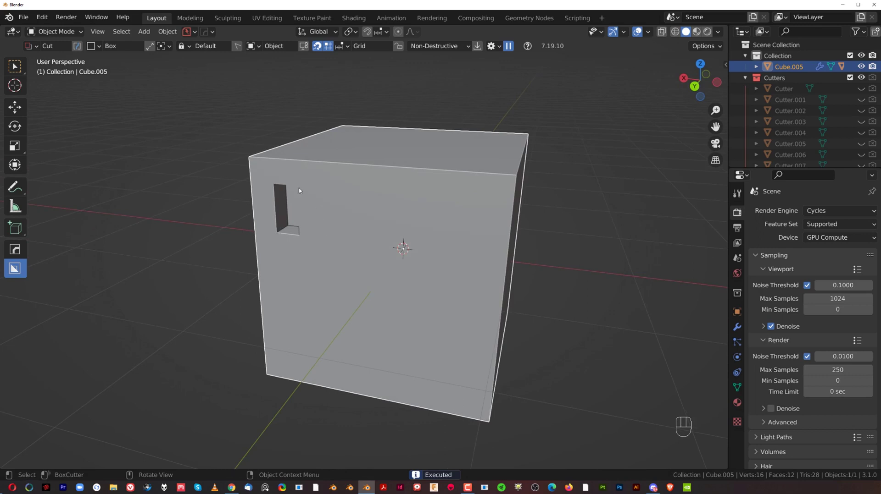
{"action": "left_click", "coordinate": [237, 46]}
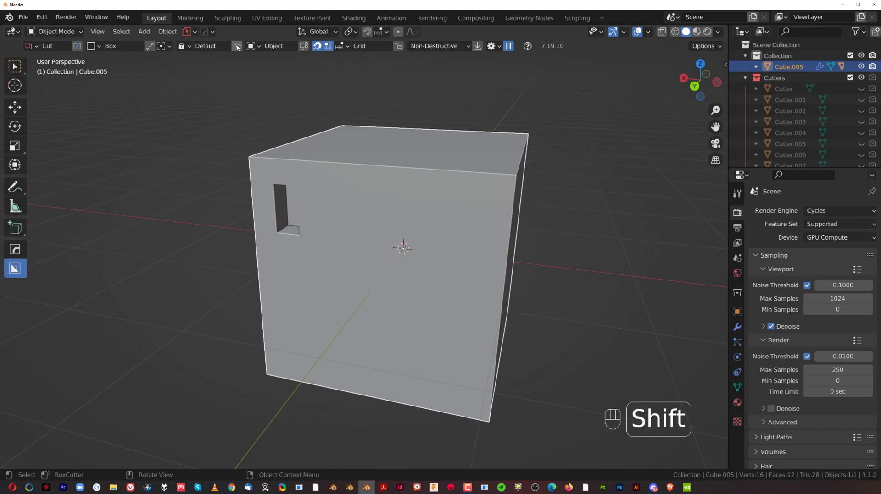
{"action": "left_click", "coordinate": [239, 47]}
{"action": "left_click", "coordinate": [239, 44]}
{"action": "left_click", "coordinate": [239, 45]}
{"action": "left_click", "coordinate": [236, 51]}
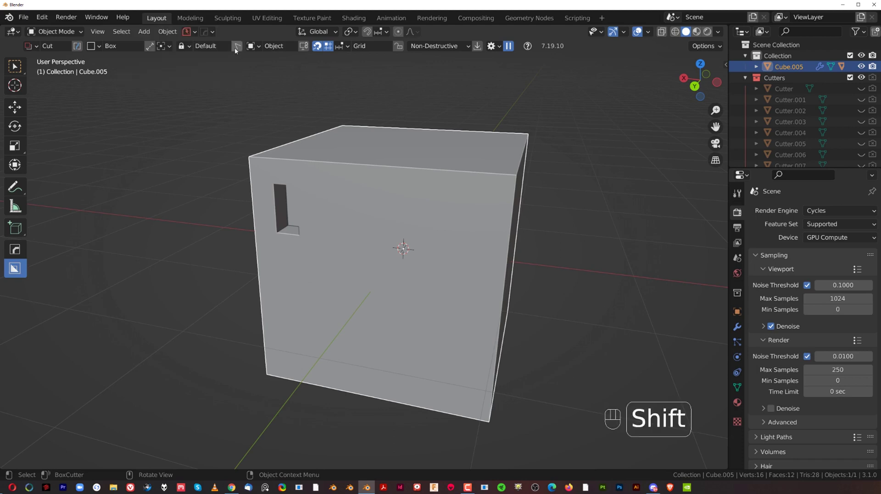
{"action": "left_click_drag", "start_coordinate": [237, 48], "coordinate": [398, 133]}
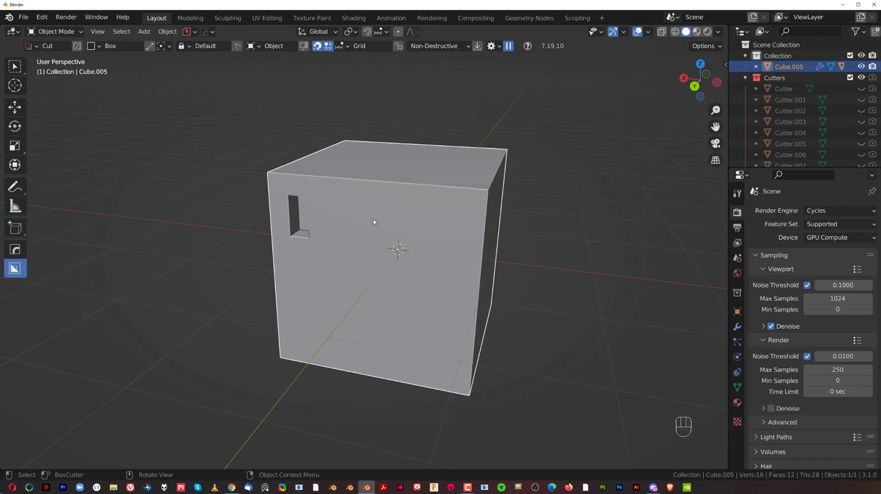
Repeat the window cut across the top row to four slots, undoing one misplaced cut.
{"action": "middle_click", "coordinate": [370, 218]}
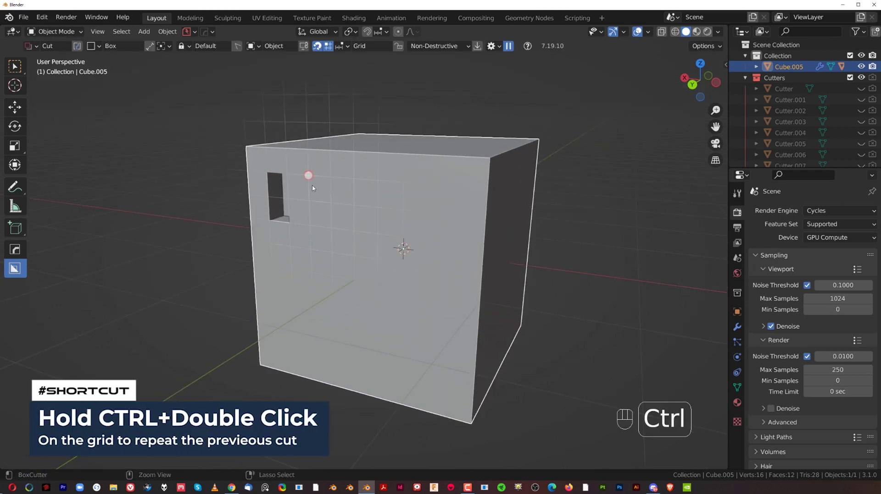
{"action": "double_click", "coordinate": [312, 183]}
{"action": "double_click", "coordinate": [360, 186]}
{"action": "left_click", "coordinate": [403, 190]}
{"action": "left_click_drag", "start_coordinate": [403, 190], "coordinate": [454, 197]}
{"action": "key", "text": "ctrl+z"}
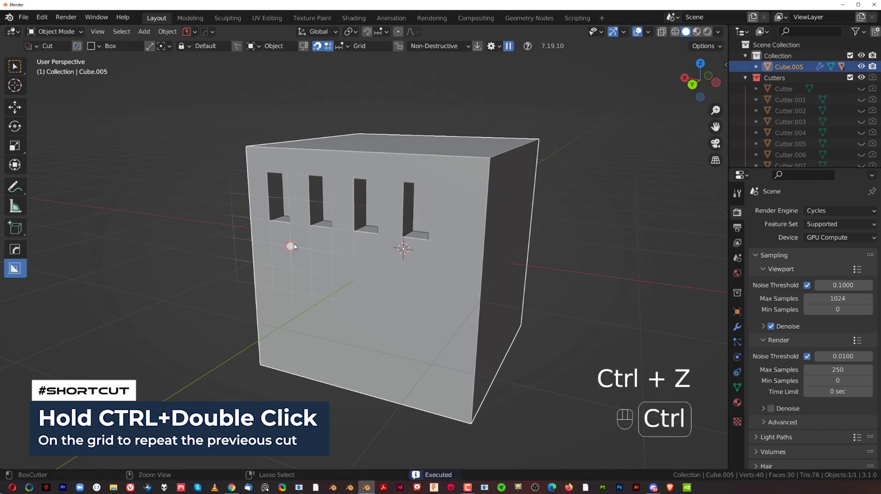
Repeat the window cut four times along the second row.
{"action": "left_click", "coordinate": [295, 245]}
{"action": "left_click_drag", "start_coordinate": [296, 245], "coordinate": [341, 256]}
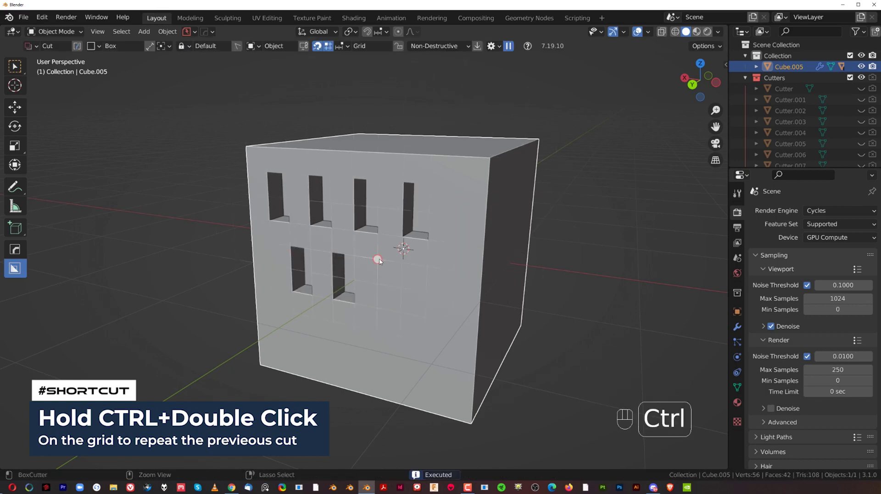
{"action": "left_click", "coordinate": [382, 261]}
{"action": "left_click", "coordinate": [435, 273]}
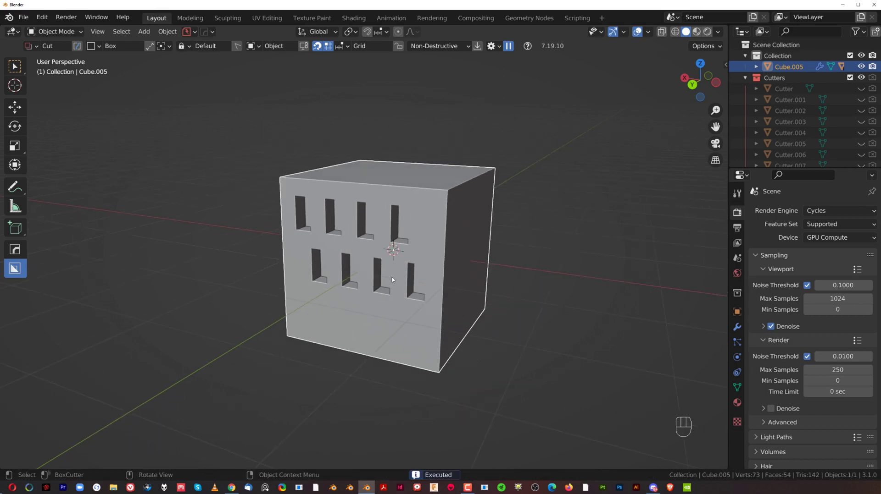
Fill the bottom row with four window cuts, then turn to view the cube's top face.
{"action": "left_click", "coordinate": [304, 297]}
{"action": "left_click_drag", "start_coordinate": [304, 297], "coordinate": [330, 307]}
{"action": "left_click", "coordinate": [364, 313]}
{"action": "double_click", "coordinate": [392, 322]}
{"action": "left_click_drag", "start_coordinate": [381, 275], "coordinate": [377, 254]}
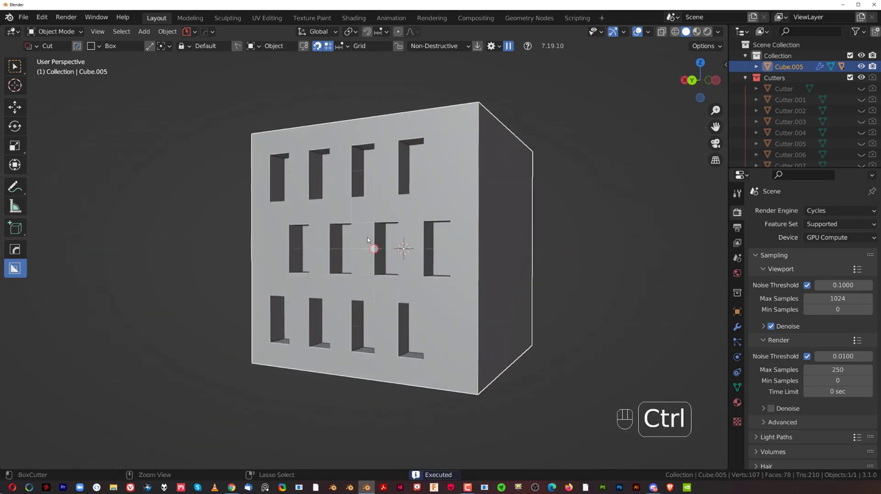
{"action": "middle_click", "coordinate": [358, 222]}
{"action": "left_click_drag", "start_coordinate": [332, 46], "coordinate": [320, 50]}
{"action": "left_click", "coordinate": [324, 50]}
Make four test box cuts on the cube's top face and look straight down at them.
{"action": "left_click_drag", "start_coordinate": [362, 150], "coordinate": [332, 169]}
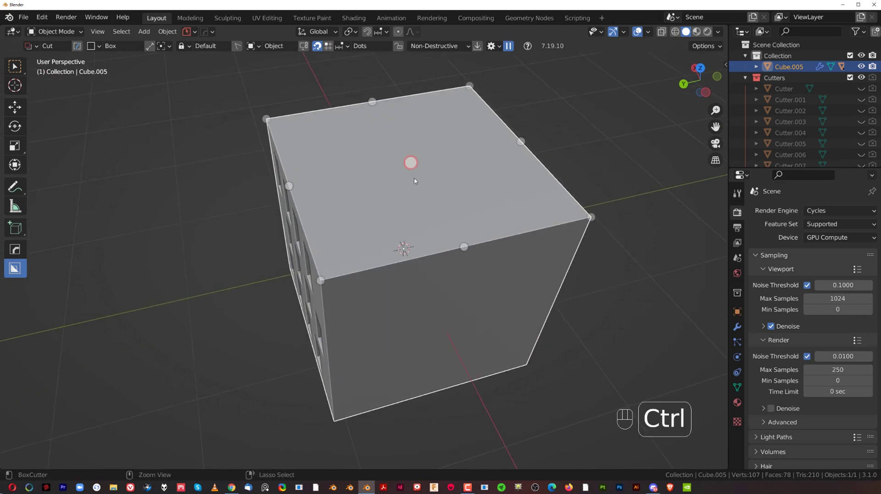
{"action": "double_click", "coordinate": [421, 163]}
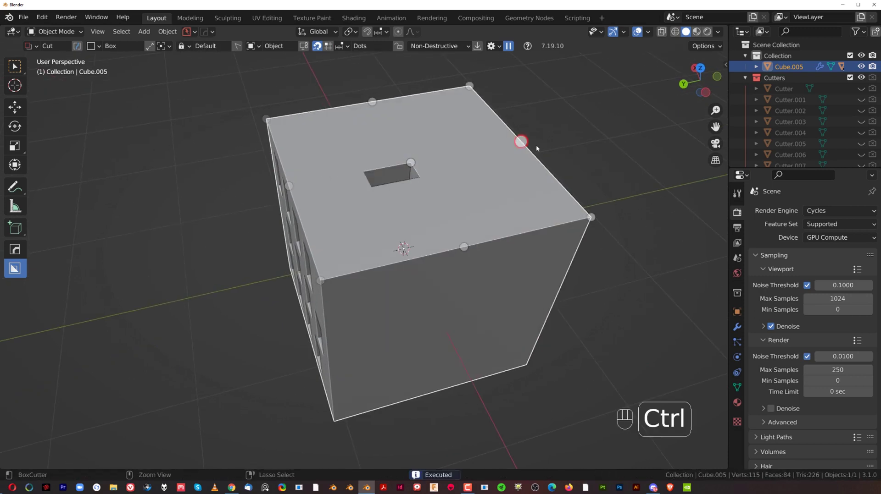
{"action": "left_click", "coordinate": [527, 143]}
{"action": "left_click", "coordinate": [372, 104]}
{"action": "left_click", "coordinate": [377, 103]}
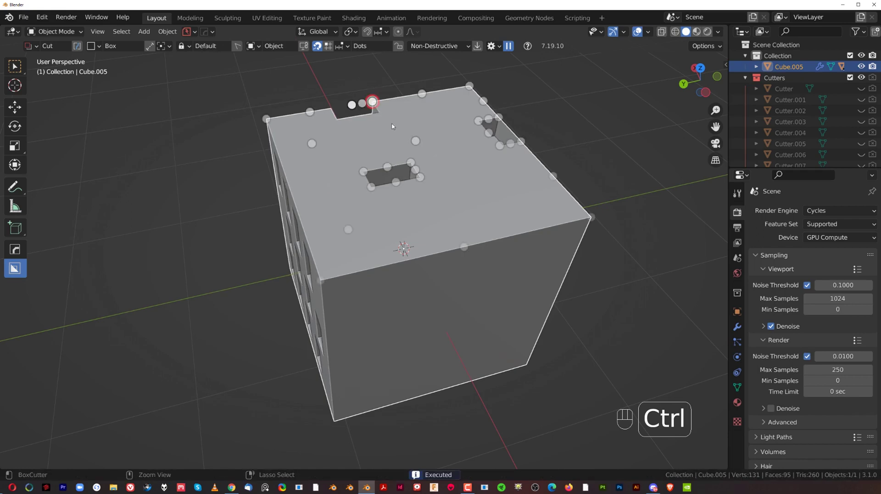
{"action": "left_click_drag", "start_coordinate": [336, 189], "coordinate": [433, 232]}
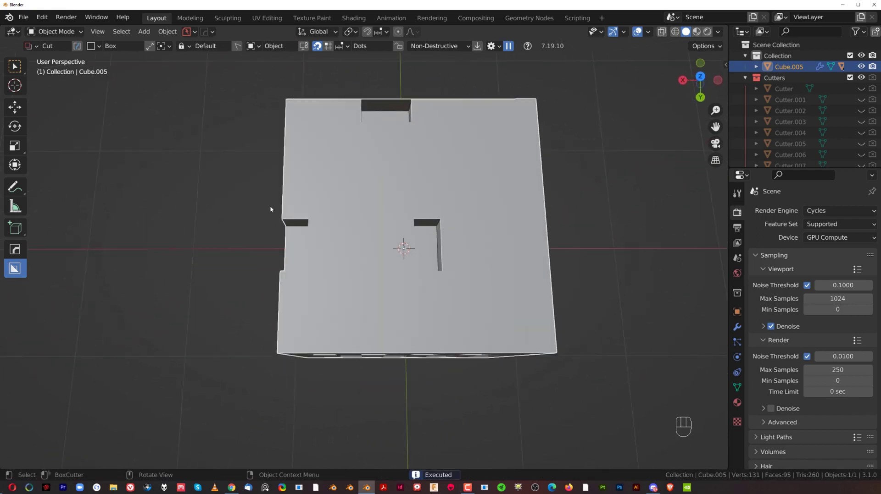
{"action": "left_click_drag", "start_coordinate": [459, 236], "coordinate": [417, 203]}
Undo all four top-face cuts and orbit back to the windowed front.
{"action": "key", "text": "ctrl+z"}
{"action": "key", "text": "ctrl+z"}
{"action": "key", "text": "ctrl+z"}
{"action": "key", "text": "ctrl+z"}
{"action": "left_click_drag", "start_coordinate": [410, 235], "coordinate": [413, 181]}
Run HardOps sharpen (Alt+Q) to give the cube a 30° bevel and weighted-normal shading.
{"action": "left_click", "coordinate": [408, 180]}
{"action": "left_click", "coordinate": [384, 167]}
{"action": "key", "text": "q"}
{"action": "left_click", "coordinate": [403, 164]}
{"action": "key", "text": "alt+q"}
{"action": "left_click_drag", "start_coordinate": [381, 173], "coordinate": [393, 200]}
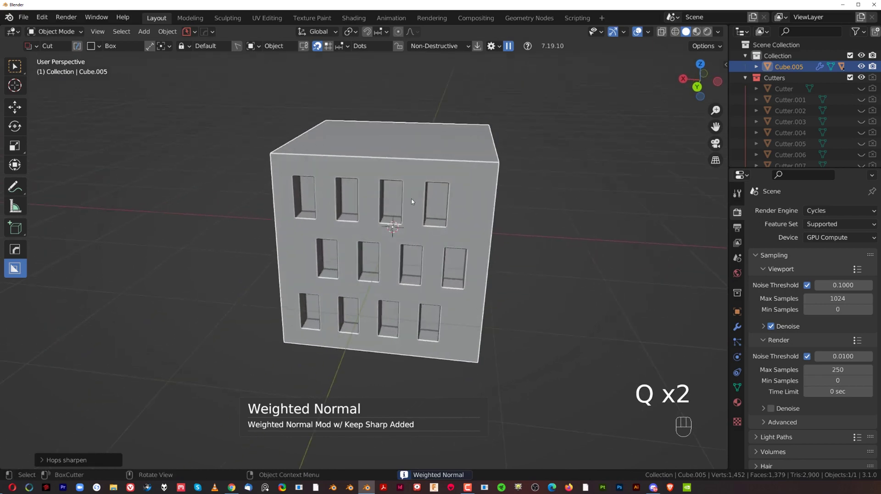
Orbit around the windowed cube to inspect its faces and top edge.
{"action": "left_click_drag", "start_coordinate": [445, 198], "coordinate": [422, 195]}
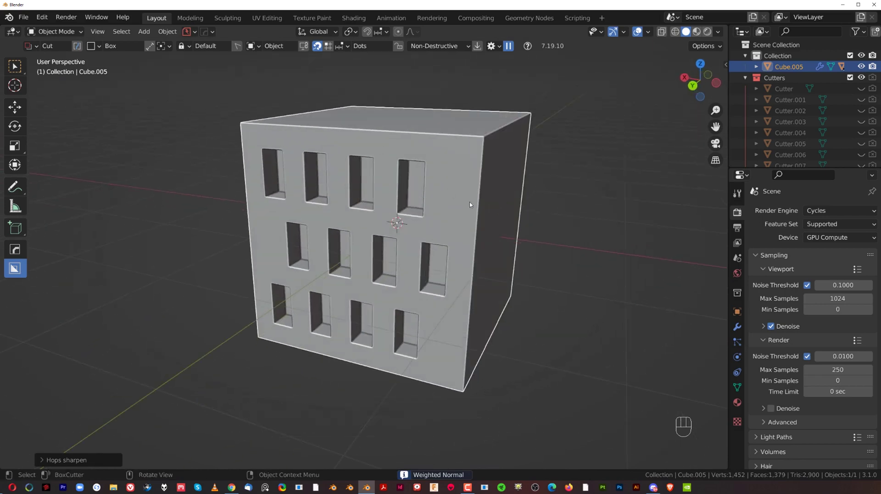
{"action": "left_click_drag", "start_coordinate": [405, 222], "coordinate": [508, 212]}
{"action": "left_click_drag", "start_coordinate": [463, 207], "coordinate": [428, 204]}
{"action": "key", "text": "d"}
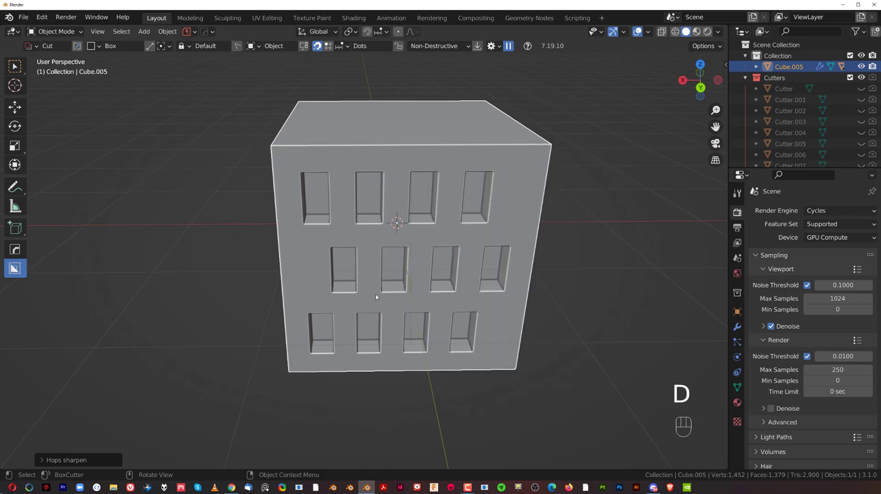
{"action": "left_click_drag", "start_coordinate": [415, 249], "coordinate": [354, 240]}
{"action": "middle_click", "coordinate": [365, 240]}
{"action": "left_click_drag", "start_coordinate": [377, 243], "coordinate": [394, 231]}
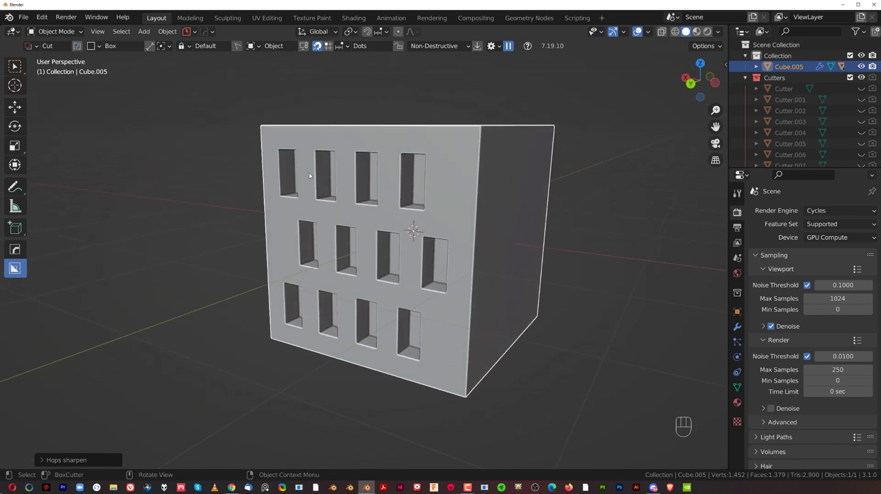
Outline a strip cut over the top edge and array it into two parallel strips (V).
{"action": "left_click_drag", "start_coordinate": [422, 197], "coordinate": [438, 201]}
{"action": "left_click_drag", "start_coordinate": [393, 168], "coordinate": [386, 186]}
{"action": "left_click_drag", "start_coordinate": [324, 163], "coordinate": [296, 221]}
{"action": "key", "text": "v"}
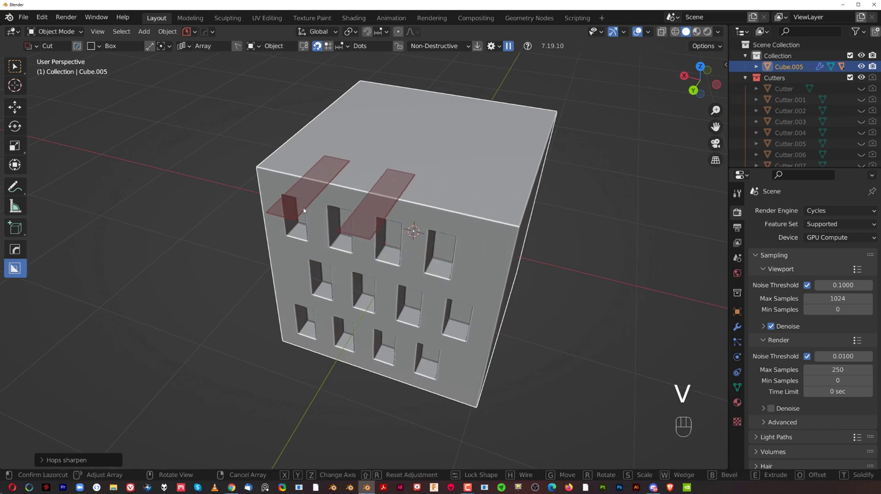
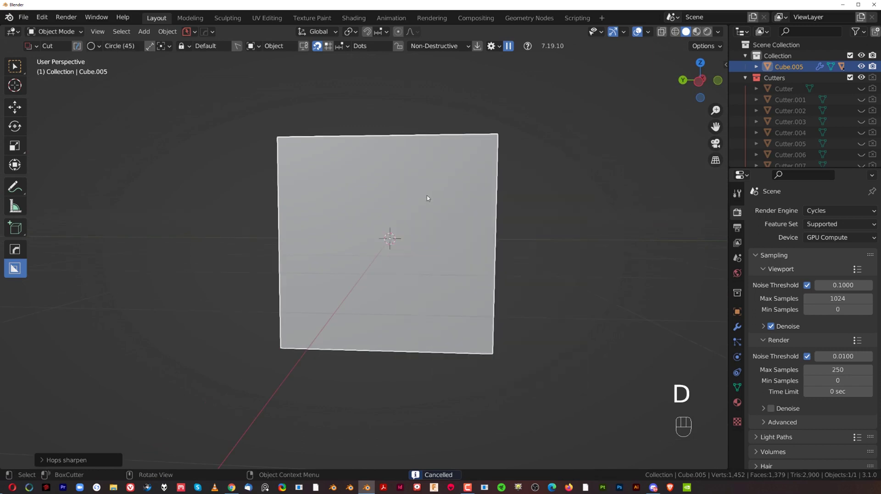
Switch the cutter to Circle, drill a small round hole in the face and repeat it once.
{"action": "left_click_drag", "start_coordinate": [420, 195], "coordinate": [401, 207]}
{"action": "left_click", "coordinate": [395, 205]}
{"action": "left_click", "coordinate": [336, 192]}
{"action": "left_click_drag", "start_coordinate": [324, 203], "coordinate": [334, 203]}
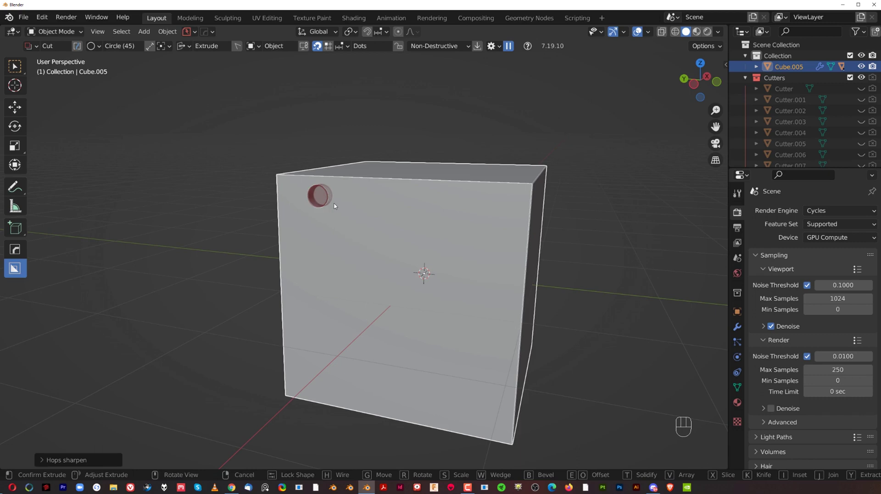
{"action": "key", "text": "shift+t"}
{"action": "left_click", "coordinate": [198, 202]}
{"action": "left_click", "coordinate": [224, 193]}
Add two more round holes on the adjacent face and orbit to view it head-on.
{"action": "middle_click", "coordinate": [478, 232]}
{"action": "left_click", "coordinate": [446, 238]}
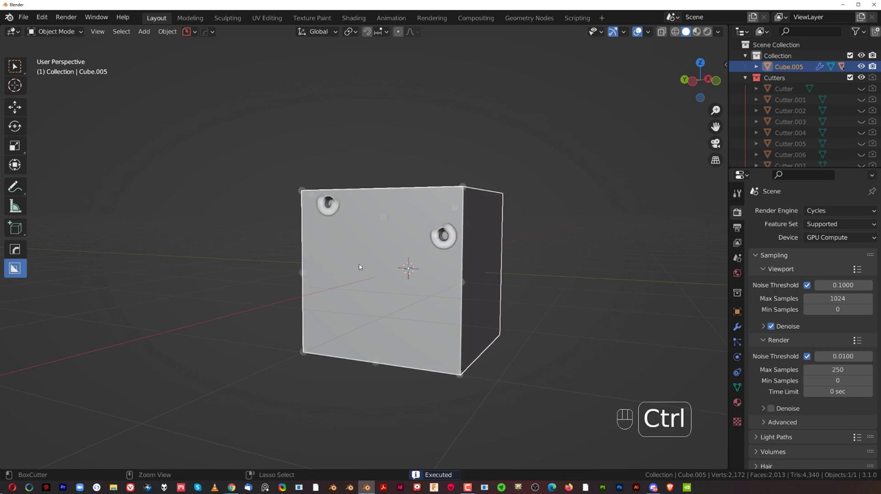
{"action": "left_click", "coordinate": [356, 265]}
{"action": "left_click_drag", "start_coordinate": [435, 327], "coordinate": [507, 305]}
{"action": "left_click_drag", "start_coordinate": [450, 265], "coordinate": [409, 261]}
{"action": "left_click_drag", "start_coordinate": [478, 232], "coordinate": [552, 287]}
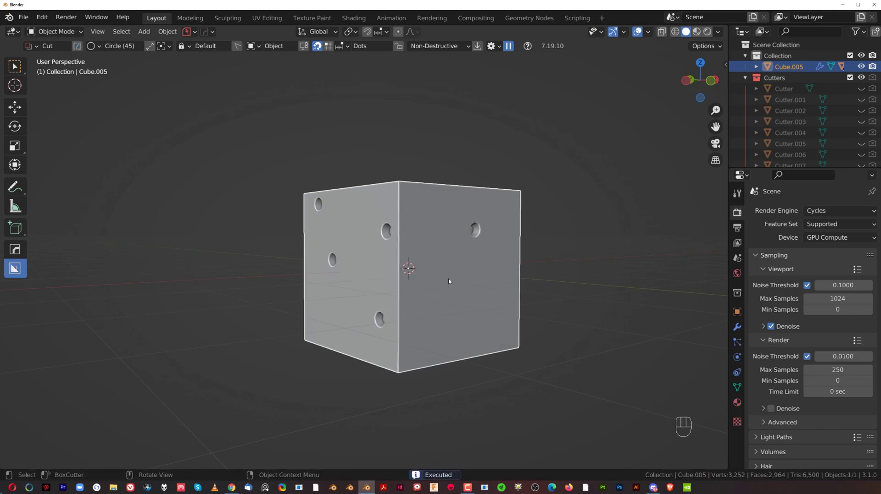
{"action": "left_click_drag", "start_coordinate": [528, 226], "coordinate": [630, 228]}
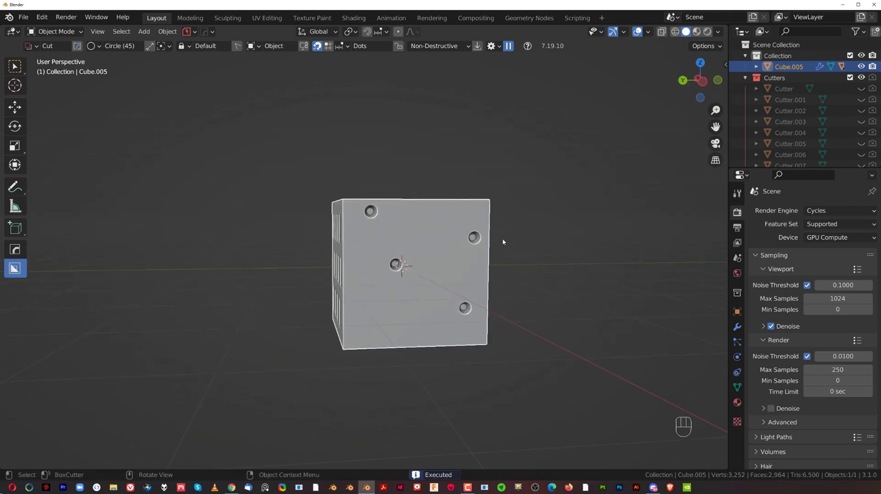
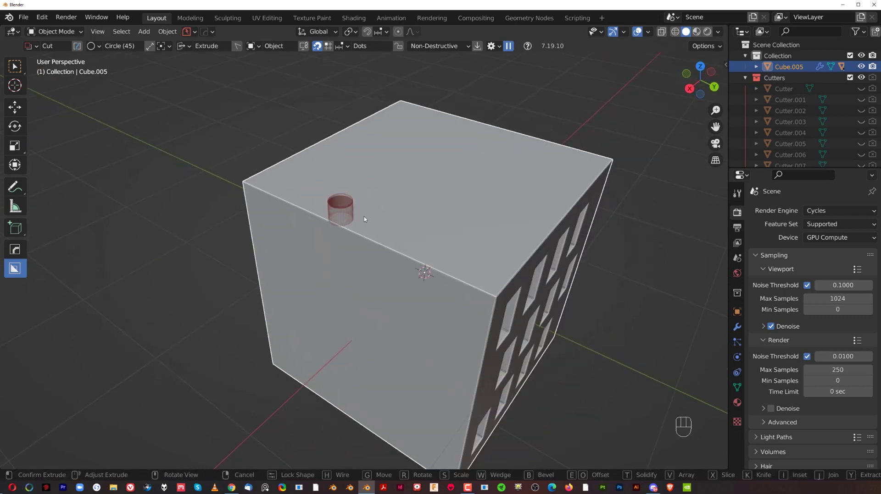
Cancel an unfinished circle cut and add a fresh cube with Shift+A.
{"action": "left_click_drag", "start_coordinate": [417, 210], "coordinate": [463, 215]}
{"action": "key", "text": "x"}
{"action": "key", "text": "shift+a"}
{"action": "left_click_drag", "start_coordinate": [432, 223], "coordinate": [413, 220]}
{"action": "left_click", "coordinate": [420, 220]}
Drill a round hole through the new cube's top and repeat it beside the first.
{"action": "left_click_drag", "start_coordinate": [351, 199], "coordinate": [377, 203]}
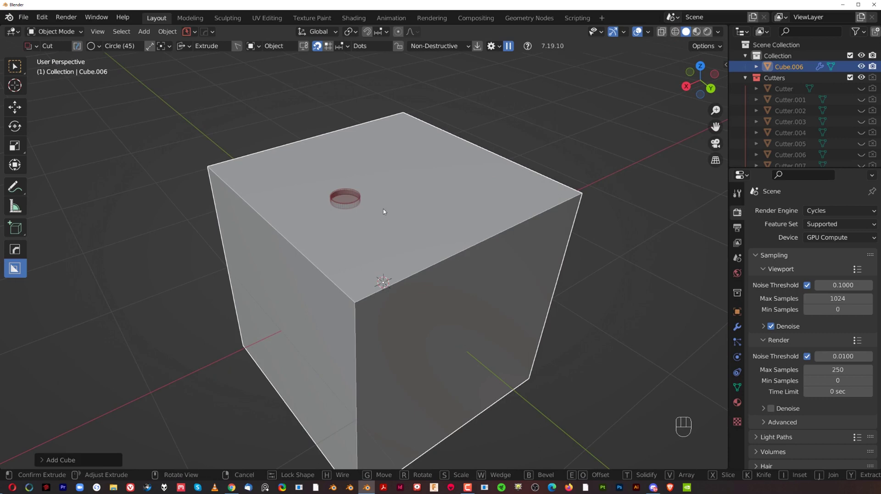
{"action": "key", "text": "shift+t"}
{"action": "left_click", "coordinate": [394, 210]}
{"action": "left_click_drag", "start_coordinate": [344, 204], "coordinate": [408, 202]}
{"action": "key", "text": "shift+t"}
{"action": "left_click", "coordinate": [314, 212]}
Repeat the round hole to make four on the top, undoing one extra.
{"action": "left_click_drag", "start_coordinate": [475, 189], "coordinate": [465, 202]}
{"action": "left_click_drag", "start_coordinate": [465, 202], "coordinate": [398, 226]}
{"action": "double_click", "coordinate": [299, 255]}
{"action": "left_click", "coordinate": [419, 273]}
{"action": "left_click", "coordinate": [465, 195]}
{"action": "key", "text": "ctrl+z"}
Orbit around the new cube to check the four top holes.
{"action": "middle_click", "coordinate": [408, 210]}
{"action": "left_click_drag", "start_coordinate": [467, 239], "coordinate": [420, 238]}
{"action": "left_click_drag", "start_coordinate": [459, 235], "coordinate": [304, 249]}
{"action": "left_click_drag", "start_coordinate": [462, 238], "coordinate": [504, 246]}
{"action": "left_click_drag", "start_coordinate": [428, 244], "coordinate": [338, 239]}
{"action": "left_click_drag", "start_coordinate": [376, 262], "coordinate": [520, 239]}
{"action": "left_click_drag", "start_coordinate": [357, 251], "coordinate": [407, 255]}
Frame the front face, outline a circle cut there and taper it into a cone (Shift+T).
{"action": "middle_click", "coordinate": [398, 239]}
{"action": "left_click_drag", "start_coordinate": [373, 243], "coordinate": [397, 232]}
{"action": "left_click_drag", "start_coordinate": [364, 234], "coordinate": [420, 219]}
{"action": "left_click_drag", "start_coordinate": [385, 220], "coordinate": [420, 190]}
{"action": "middle_click", "coordinate": [376, 210]}
{"action": "left_click_drag", "start_coordinate": [330, 212], "coordinate": [359, 221]}
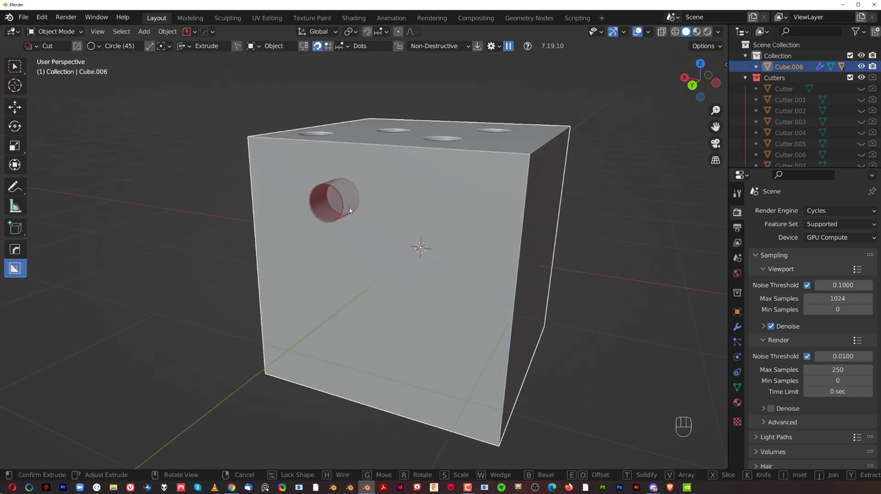
{"action": "key", "text": "shift+t"}
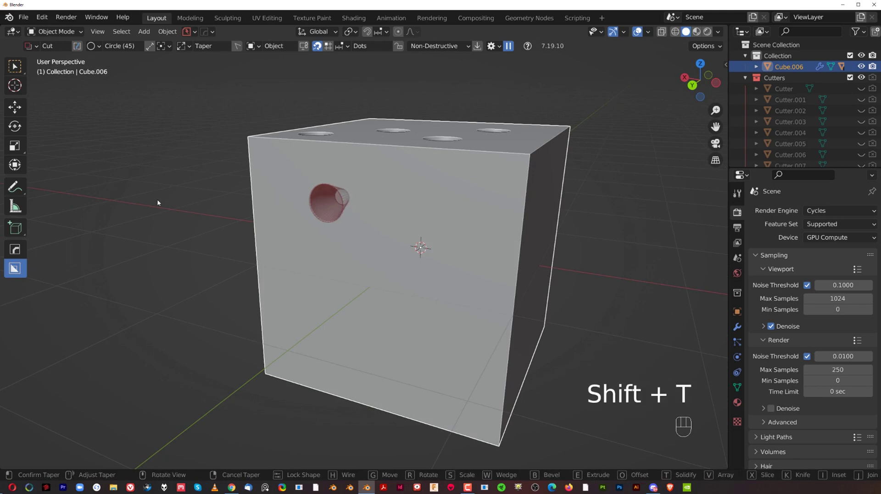
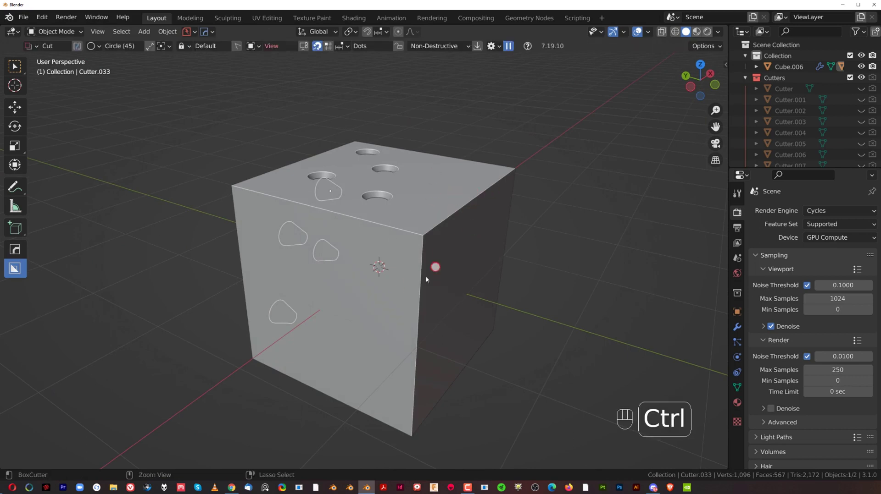
Duplicate the tapered circle cutters with Shift+D to get more cone-shaped holes for the front.
{"action": "left_click_drag", "start_coordinate": [353, 264], "coordinate": [374, 260]}
{"action": "left_click", "coordinate": [381, 254]}
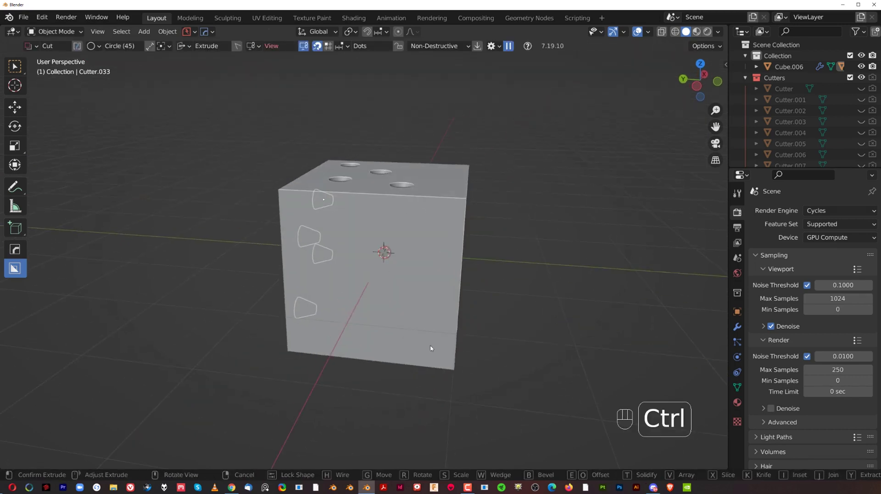
{"action": "left_click", "coordinate": [319, 48]}
{"action": "left_click", "coordinate": [328, 50]}
{"action": "left_click", "coordinate": [323, 46]}
Position the four tapered cutters on the cube's front face so the holes cut through it.
{"action": "left_click_drag", "start_coordinate": [347, 185], "coordinate": [432, 203]}
{"action": "left_click_drag", "start_coordinate": [473, 184], "coordinate": [277, 231]}
{"action": "left_click_drag", "start_coordinate": [328, 228], "coordinate": [383, 240]}
{"action": "left_click_drag", "start_coordinate": [426, 230], "coordinate": [430, 209]}
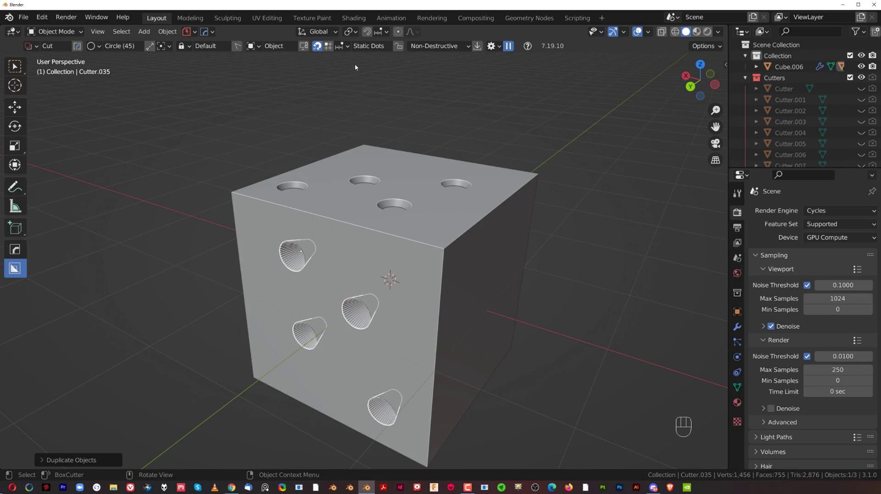
{"action": "left_click_drag", "start_coordinate": [345, 50], "coordinate": [467, 150]}
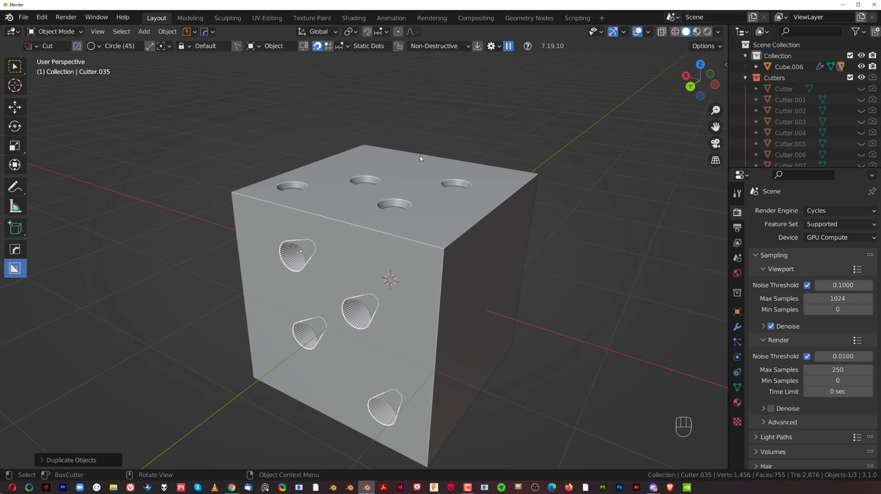
Orbit around the dice cube to review the front tapered holes and top round holes.
{"action": "left_click_drag", "start_coordinate": [363, 186], "coordinate": [449, 184]}
{"action": "left_click", "coordinate": [359, 224]}
{"action": "middle_click", "coordinate": [408, 202]}
{"action": "left_click_drag", "start_coordinate": [453, 218], "coordinate": [410, 221]}
{"action": "left_click_drag", "start_coordinate": [452, 223], "coordinate": [461, 222]}
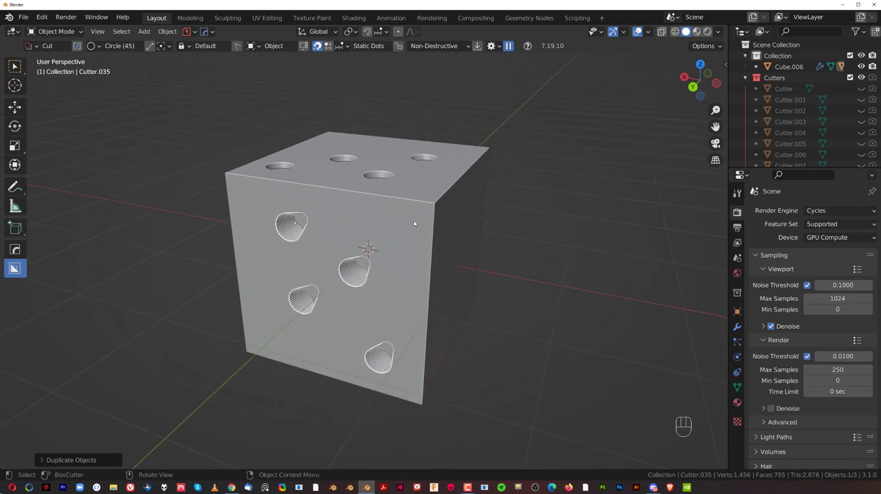